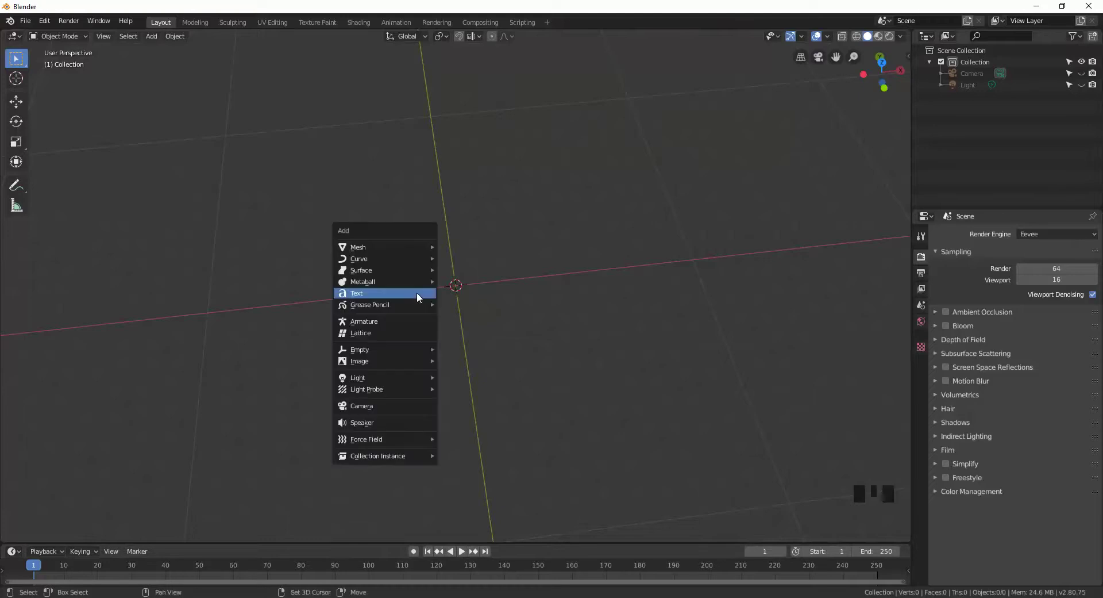
Step: Add a new text object at the scene origin
key("shift+a")
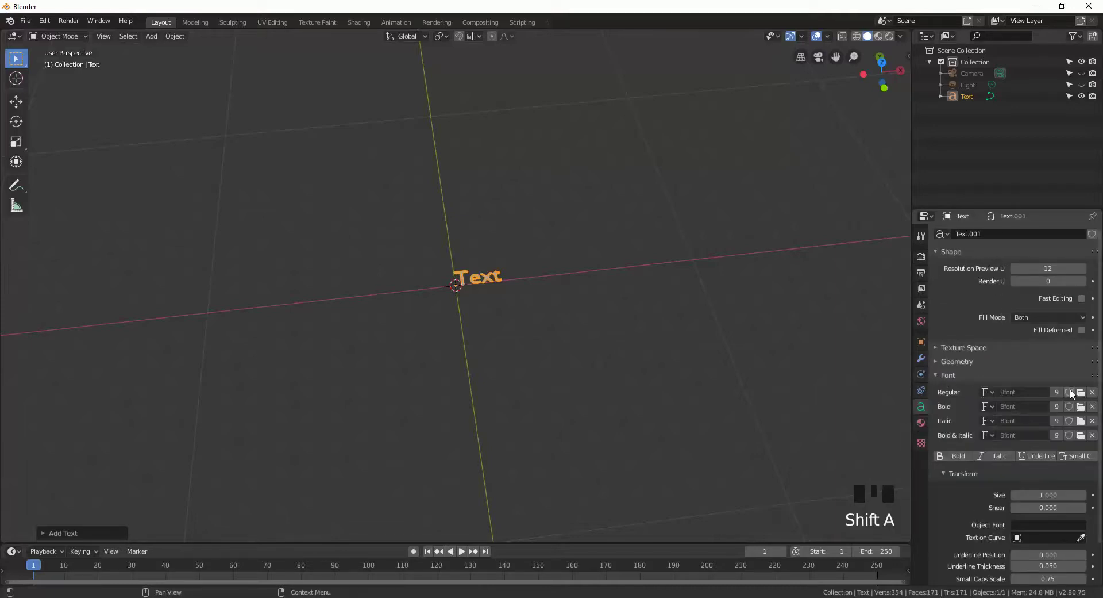
Step: Browse for the AncientEgyptian hieroglyph font file for the Regular slot
left_click(963, 463)
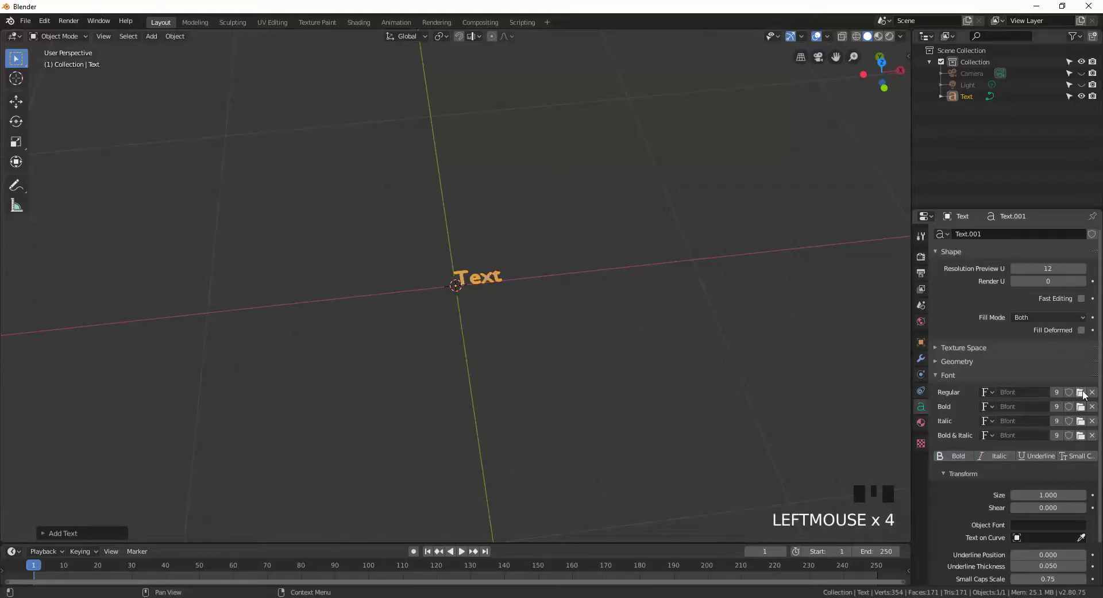
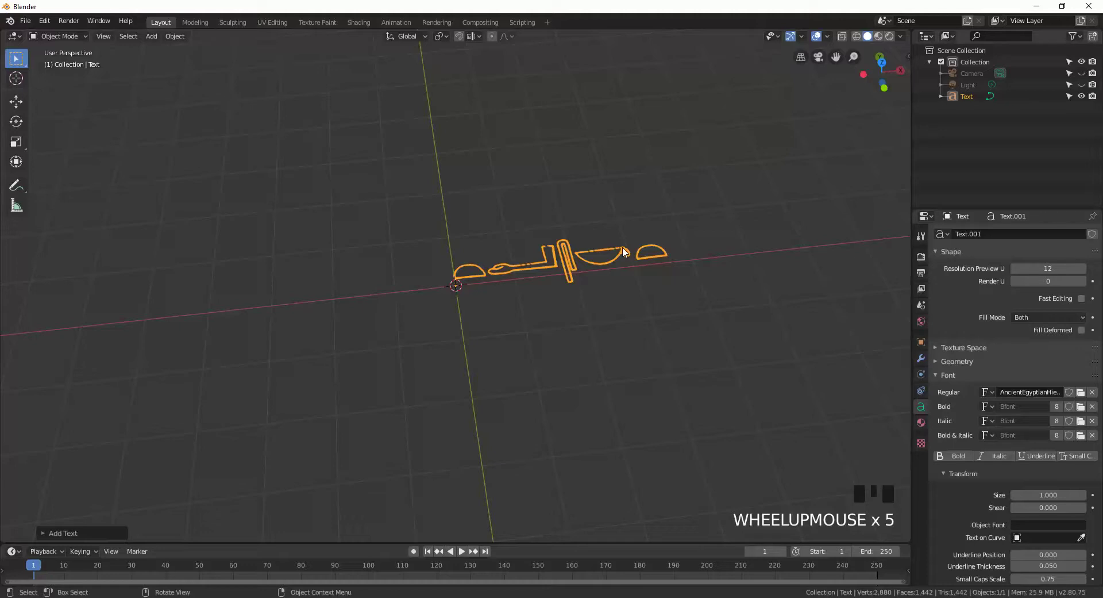
Step: Erase the placeholder word from the text object in edit mode
key("Tab")
key("BackSpace")
key("BackSpace")
key("BackSpace")
key("BackSpace")
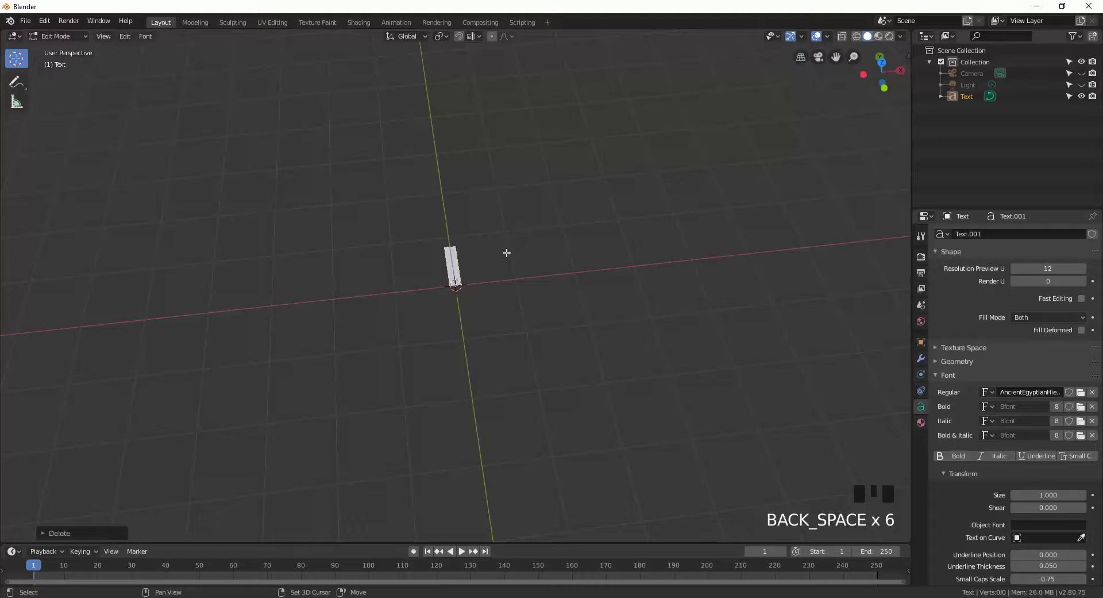
Step: Enter hieroglyph characters A, U, T, i on separate lines to form a vertical column
key("shift+a")
key("Return")
key("shift+u")
key("Return")
key("shift+t")
key("Return")
key("i")
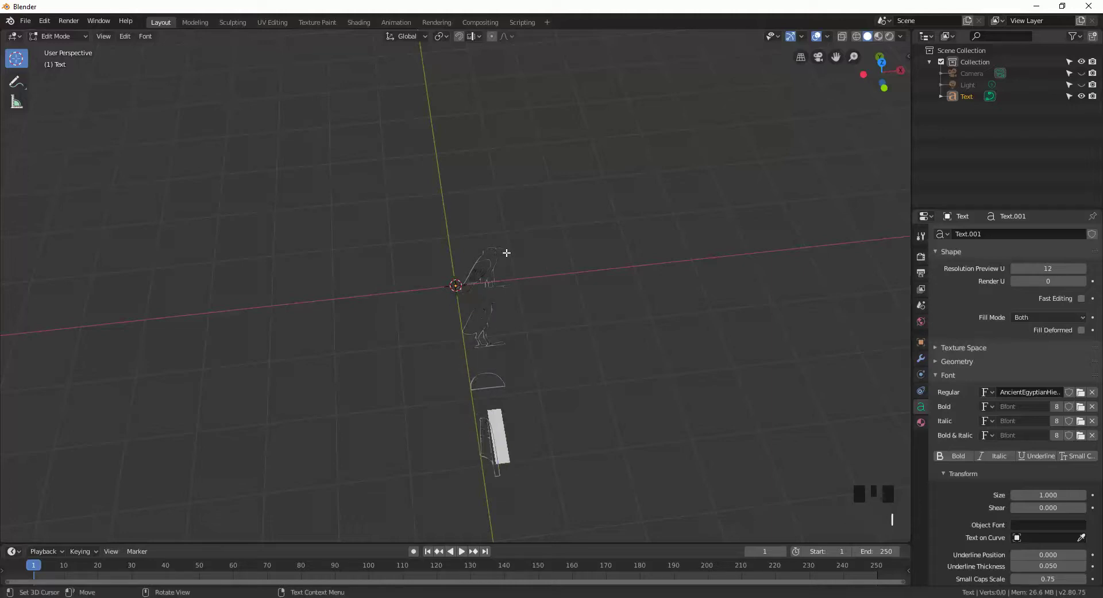
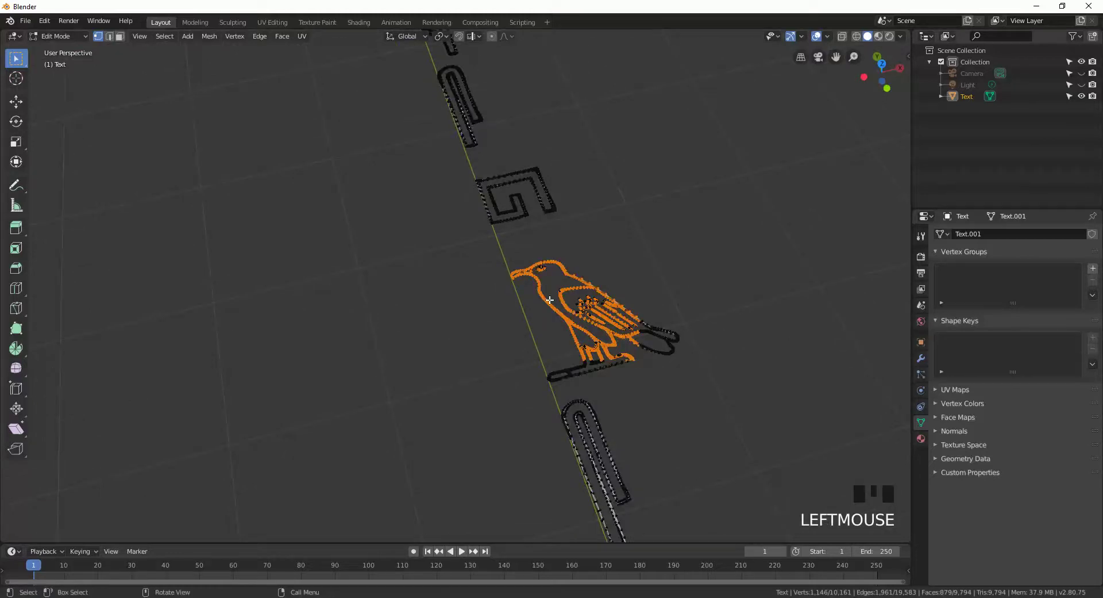
Step: Shrink the selection on the bird glyph and return to object mode
key("2")
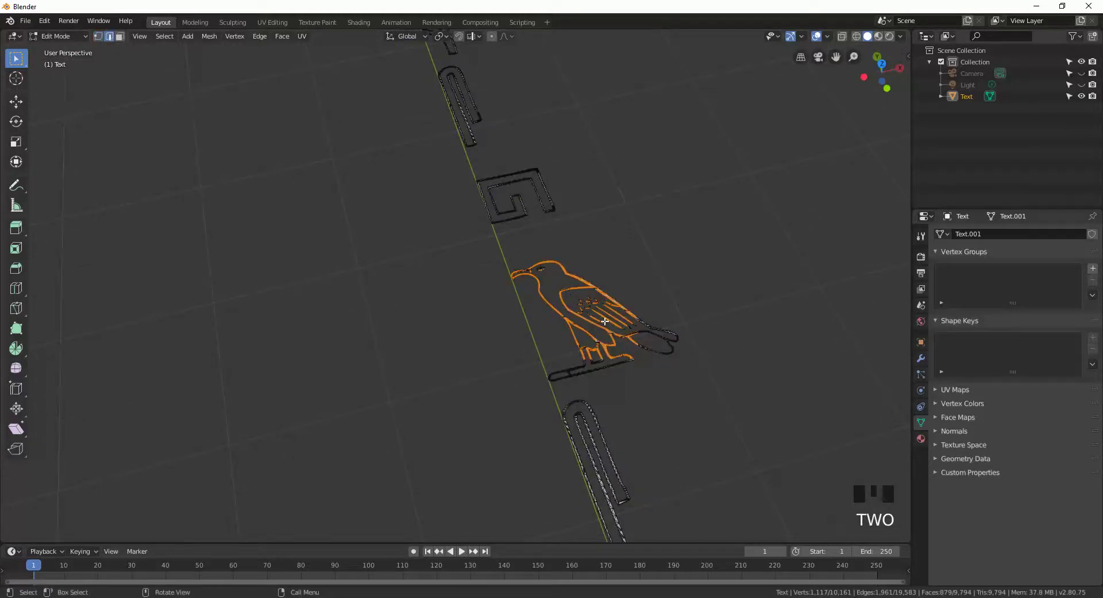
key("3")
key("2")
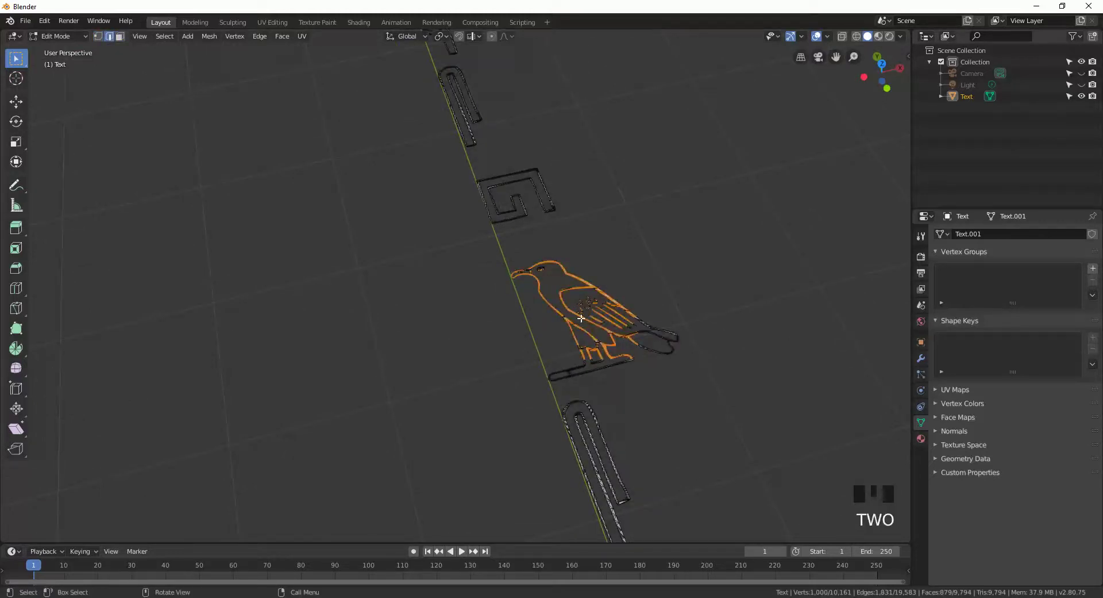
key("Tab")
Step: Orbit the view around the glyph column to inspect the converted mesh
scroll("down", 3)
scroll("down", 3)
left_click_drag(513, 186, 594, 288)
left_click_drag(593, 288, 496, 246)
Step: Rotate the glyph column 90° on X to stand it upright and slide it along Y
key("r")
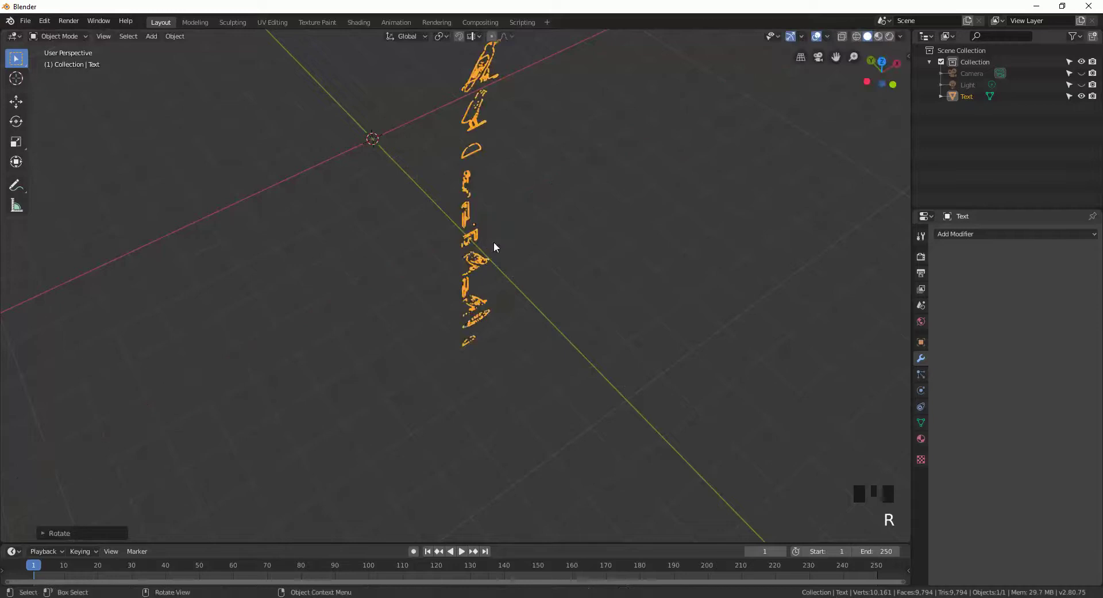
key("g")
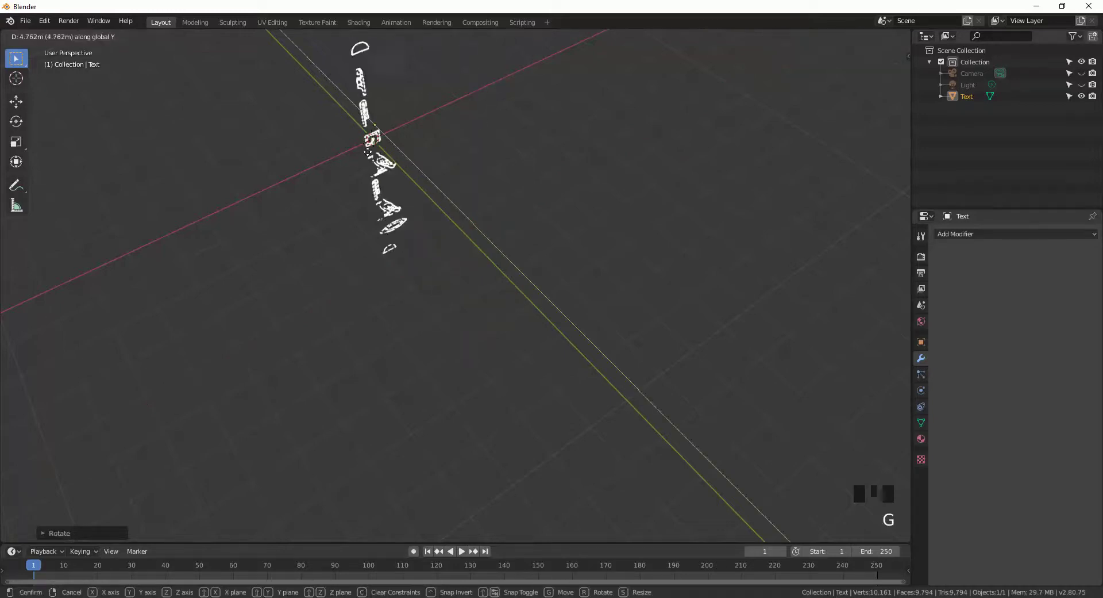
left_click_drag(364, 129, 533, 335)
scroll("down", 3)
scroll("up", 3)
scroll("down", 3)
left_click_drag(545, 311, 567, 309)
scroll("up", 3)
left_click(501, 342)
Step: Add a second text object at the origin
key("shift+a")
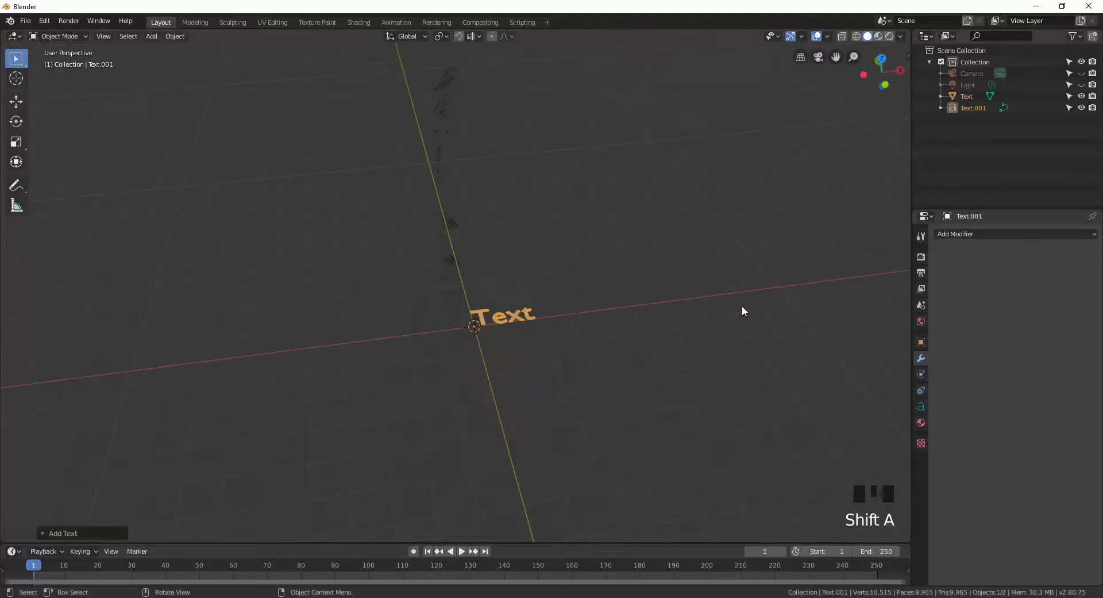
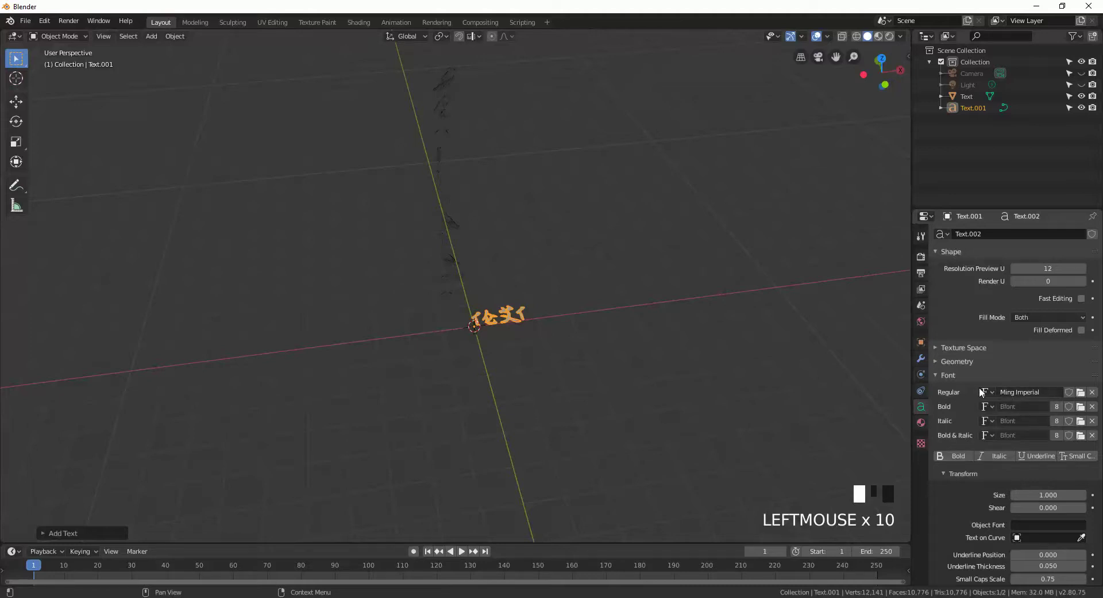
Step: Assign the Ming Imperial font to the second text object
scroll("up", 3)
scroll("up", 3)
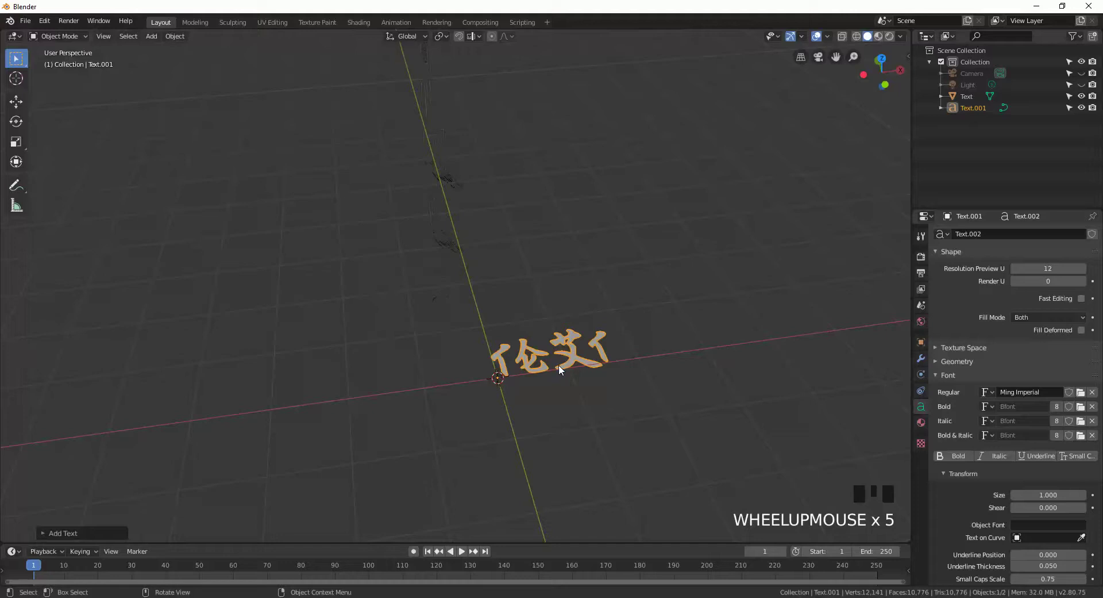
left_click(619, 350)
left_click(572, 365)
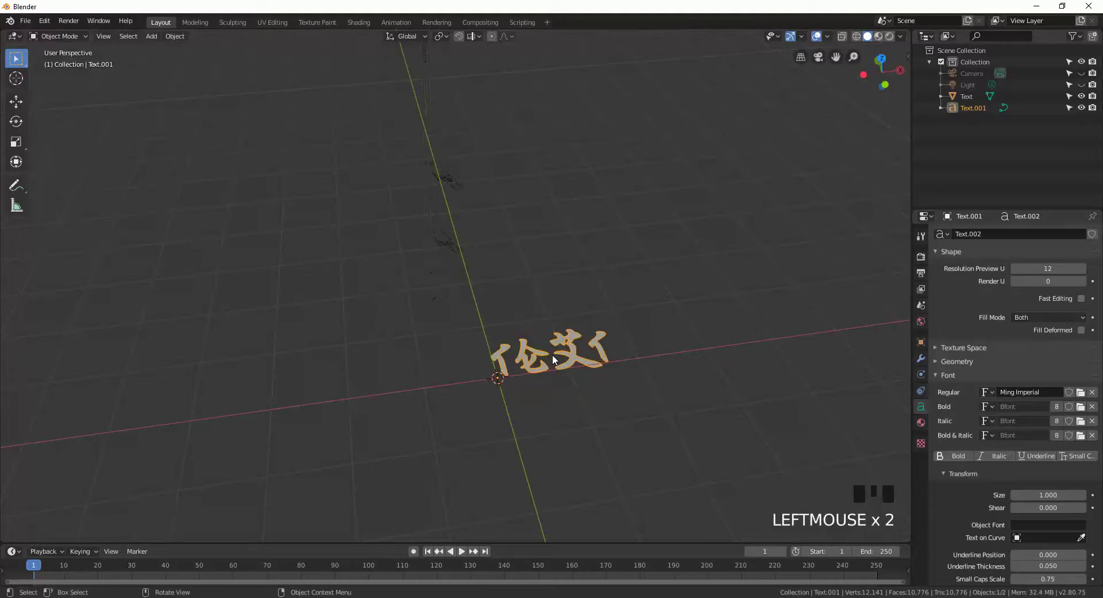
Step: Erase the placeholder word from the second text object
key("Tab")
key("BackSpace")
key("BackSpace")
key("BackSpace")
key("BackSpace")
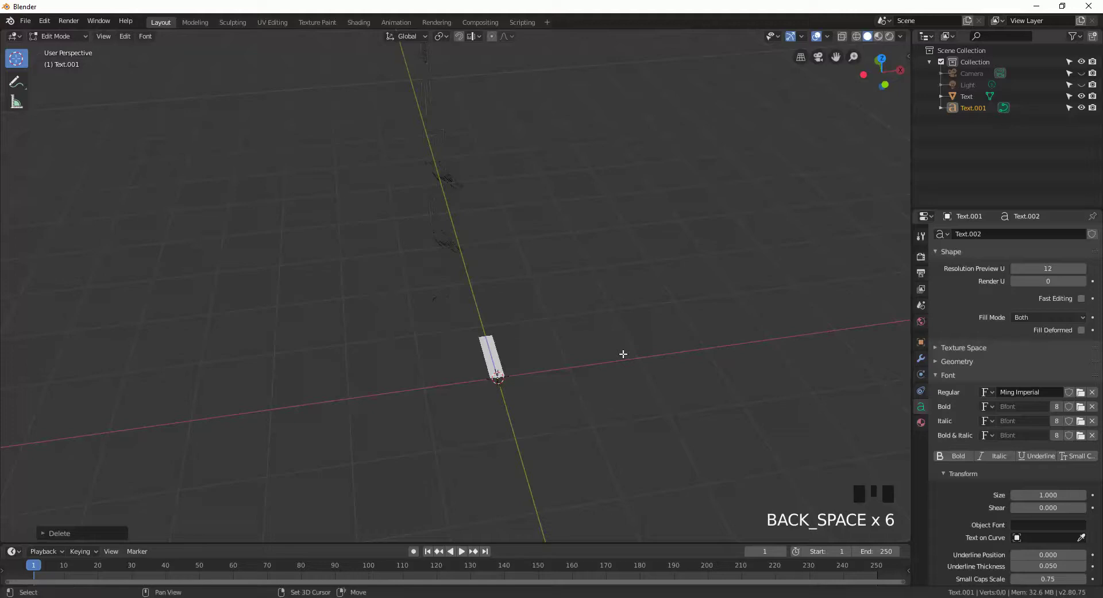
Step: Enter the line 'Autism h art' in the text object and finish editing
key("shift+a")
key("u")
key("t")
key("i")
key("s")
key("m")
key("space")
key("h")
key("space")
key("a")
key("r")
key("t")
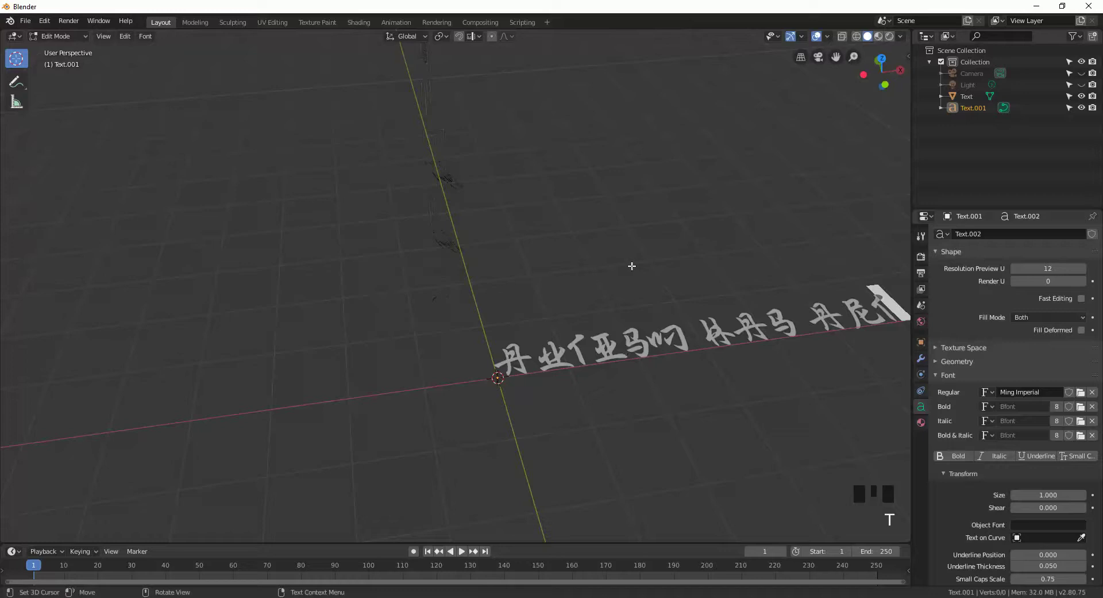
middle_click(630, 268)
scroll("down", 3)
scroll("down", 3)
left_click_drag(489, 290, 494, 310)
scroll("up", 3)
scroll("up", 3)
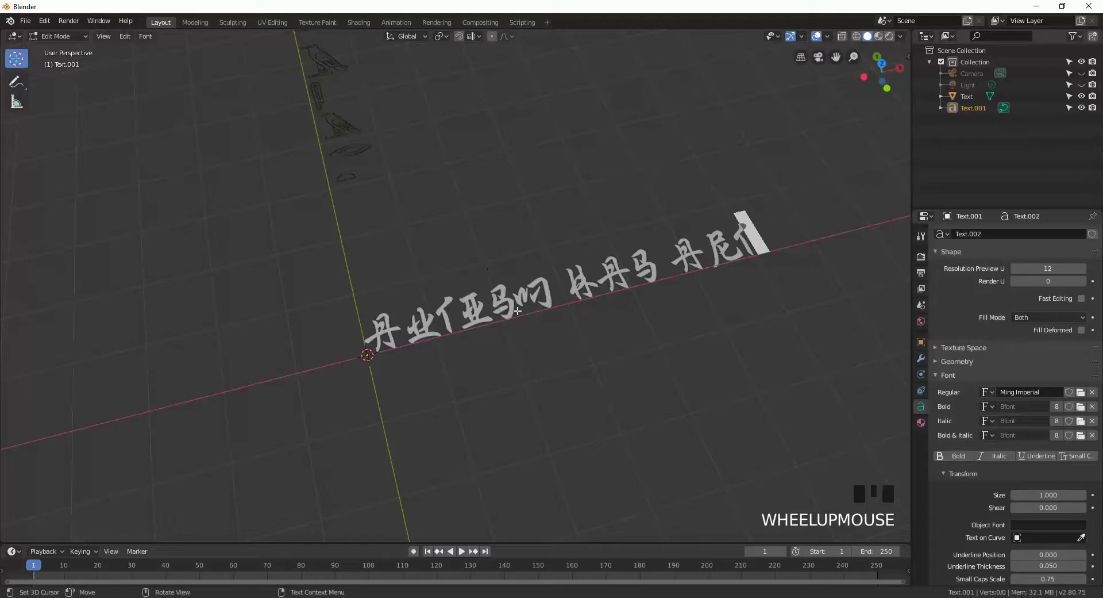
key("Tab")
Step: Rotate the text line, then delete it and reselect the hieroglyph column
left_click_drag(507, 250, 573, 246)
key("r")
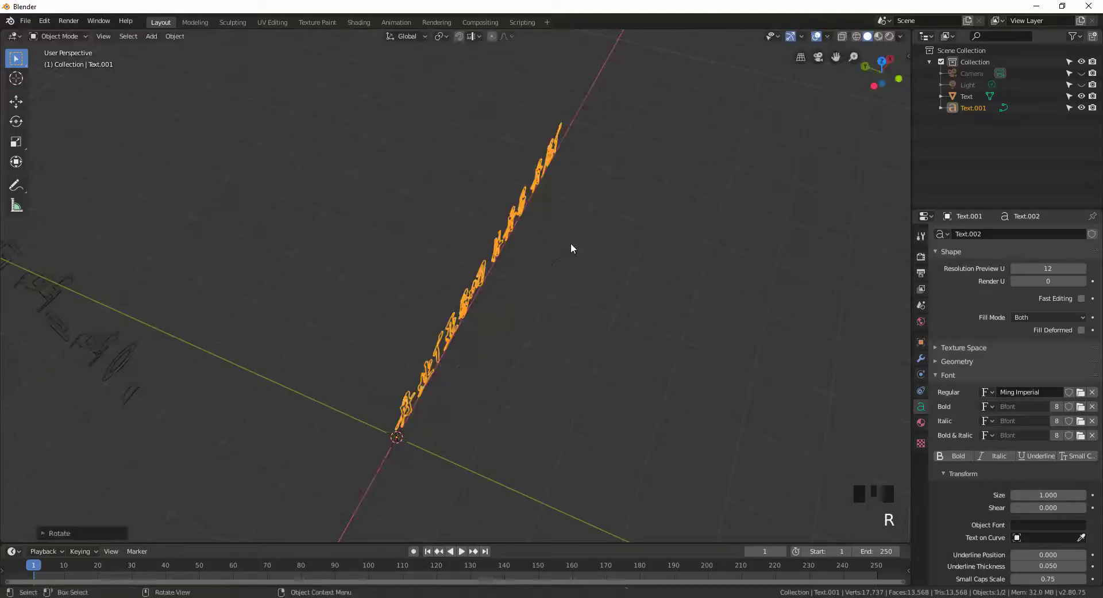
left_click_drag(574, 269, 705, 417)
key("Delete")
scroll("down", 3)
left_click_drag(482, 388, 516, 464)
scroll("up", 3)
left_click(470, 229)
left_click_drag(379, 316, 439, 270)
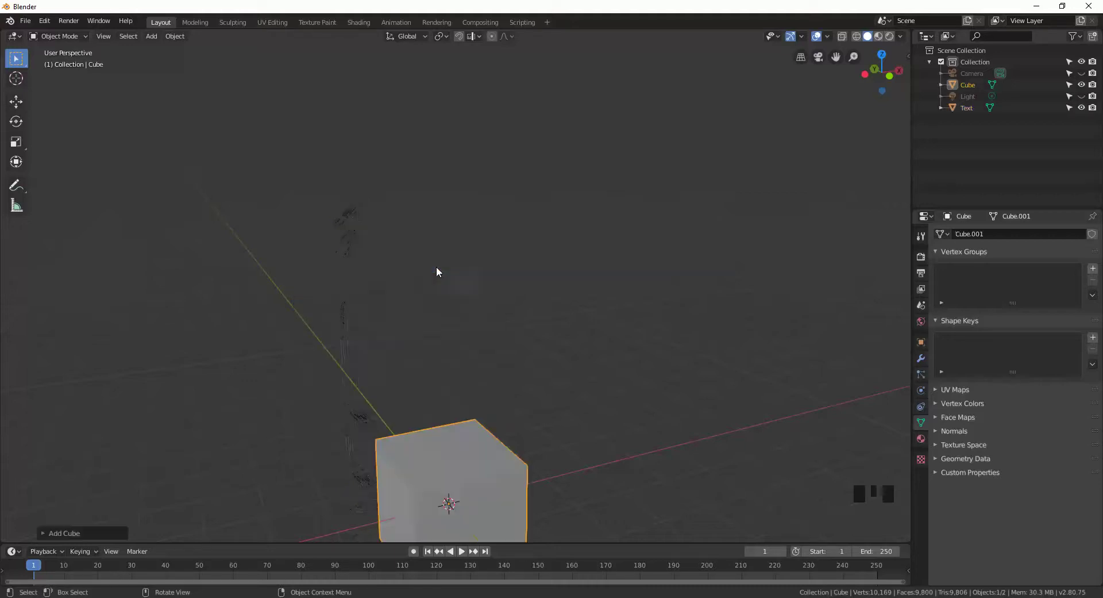
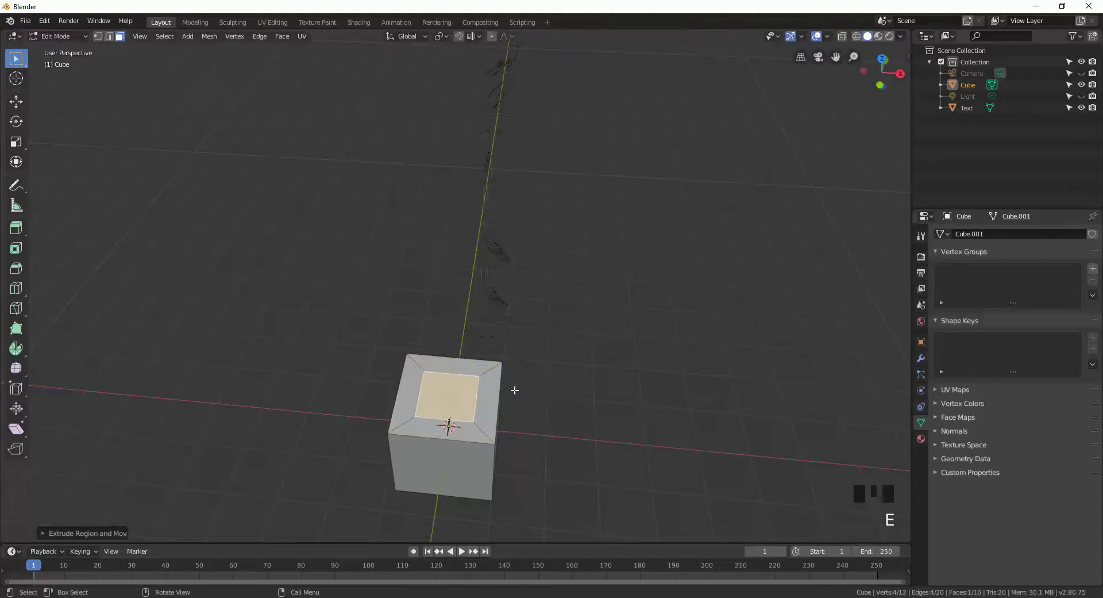
Step: Extrude the cube's top face into a tall shaft and scale its top to taper it, in front view
key("KP_1")
key("e")
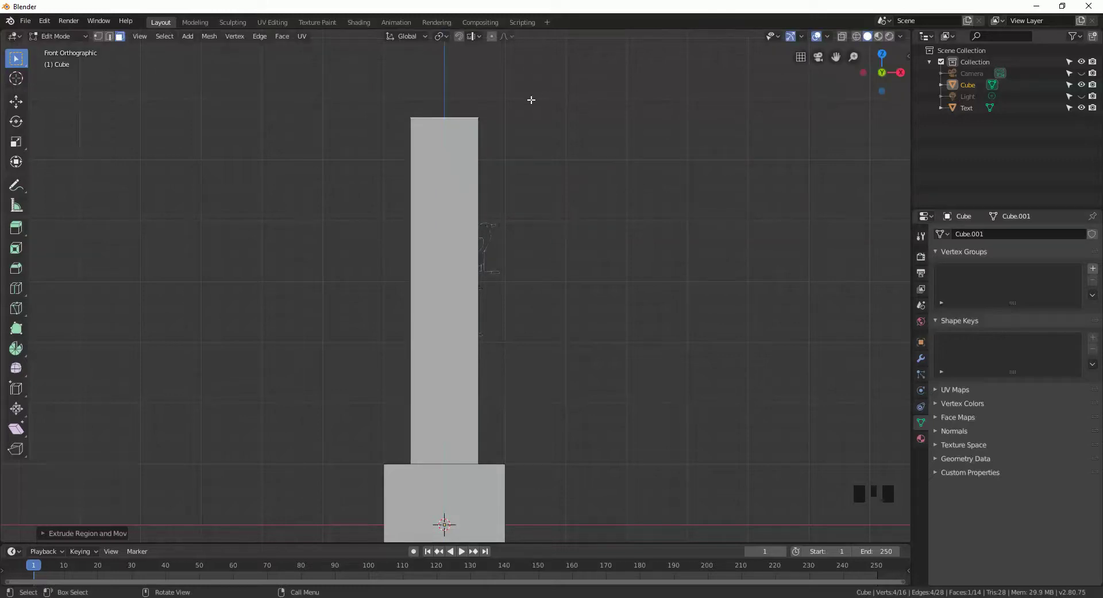
key("s")
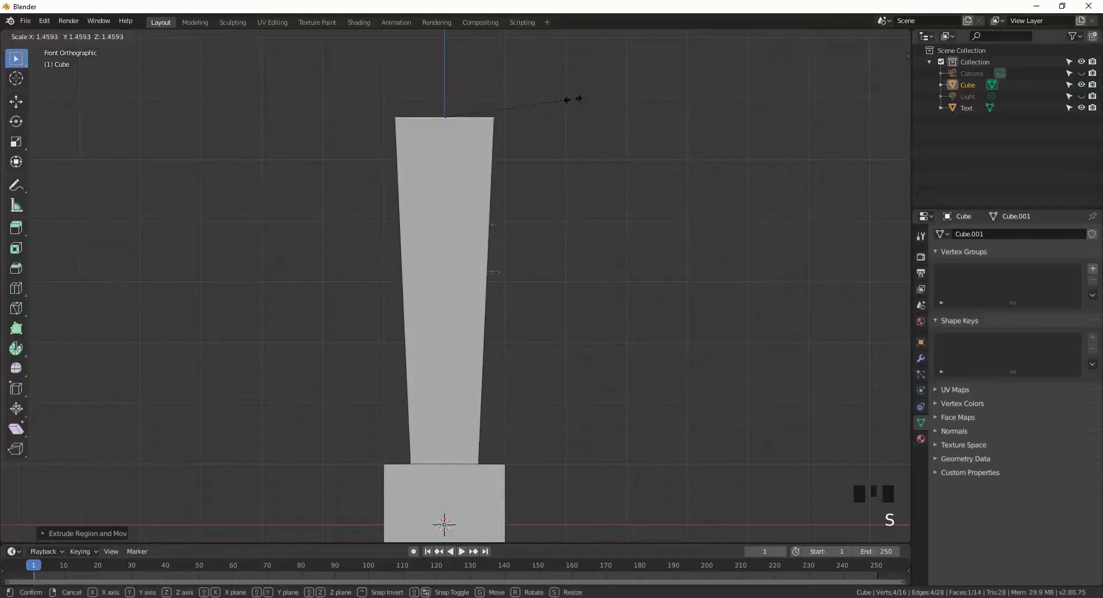
scroll("down", 3)
scroll("down", 3)
Step: Extrude a short top segment and scale it to 0.25 to form the pointed tip
key("e")
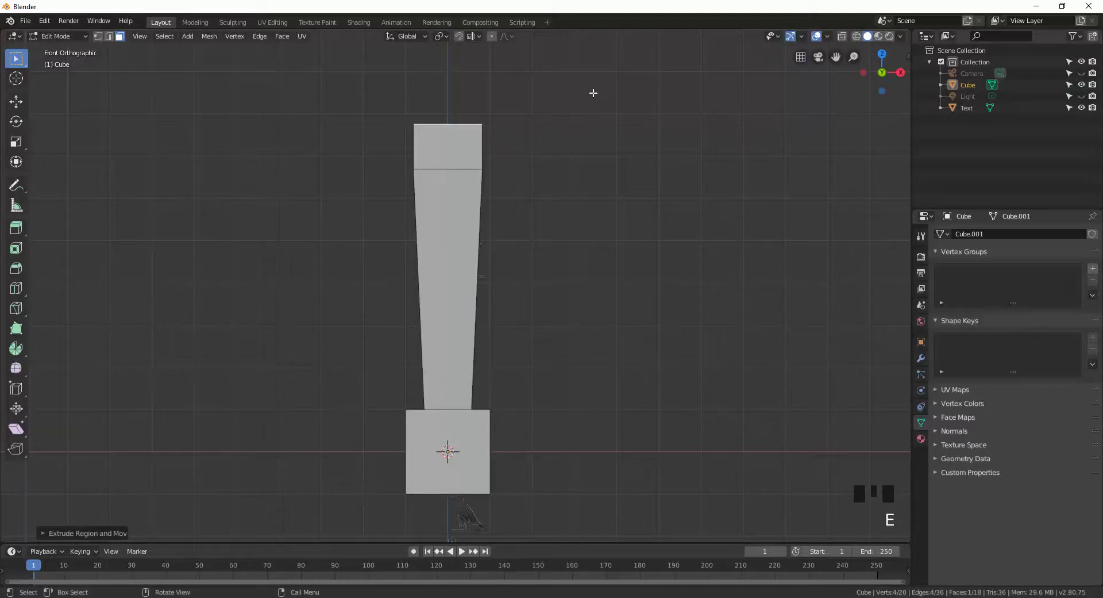
key("s")
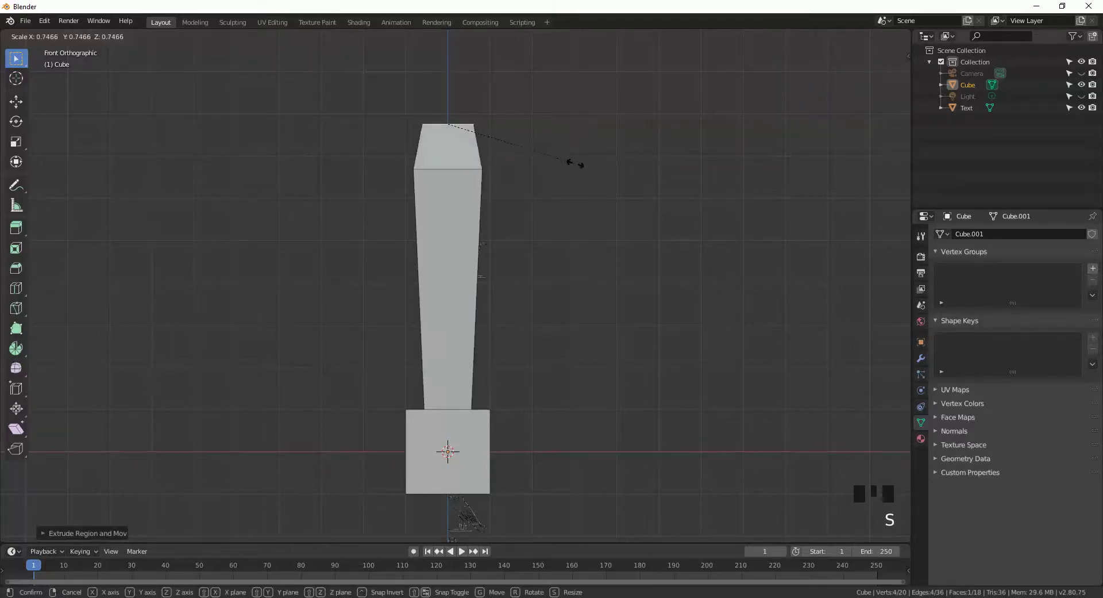
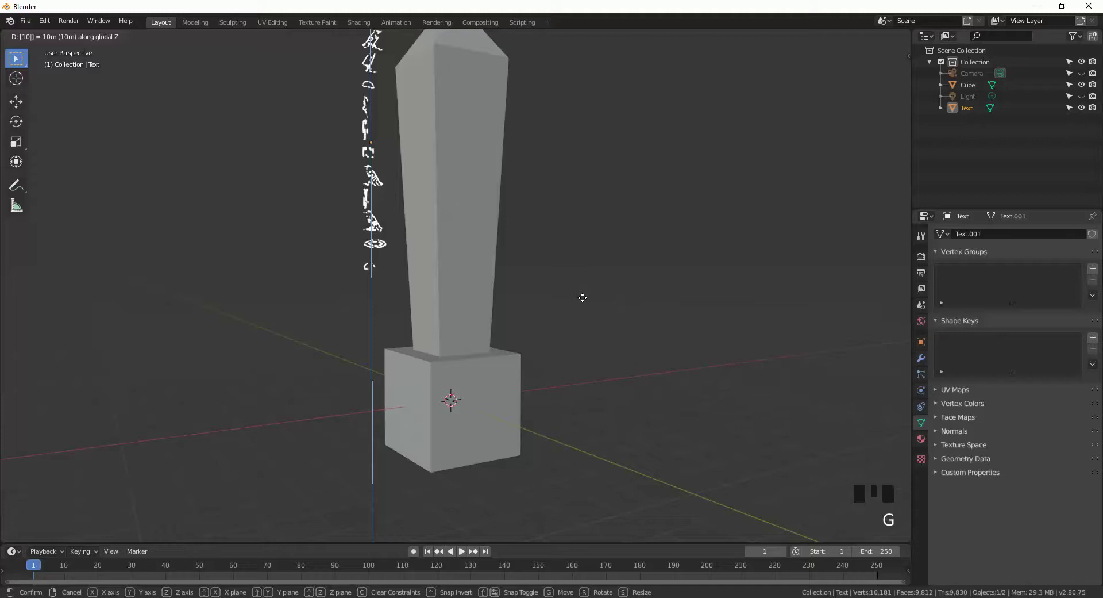
Step: Move the glyph column up and along the shaft to sit at the obelisk face
left_click_drag(626, 266, 627, 241)
key("g")
left_click_drag(259, 322, 350, 331)
key("g")
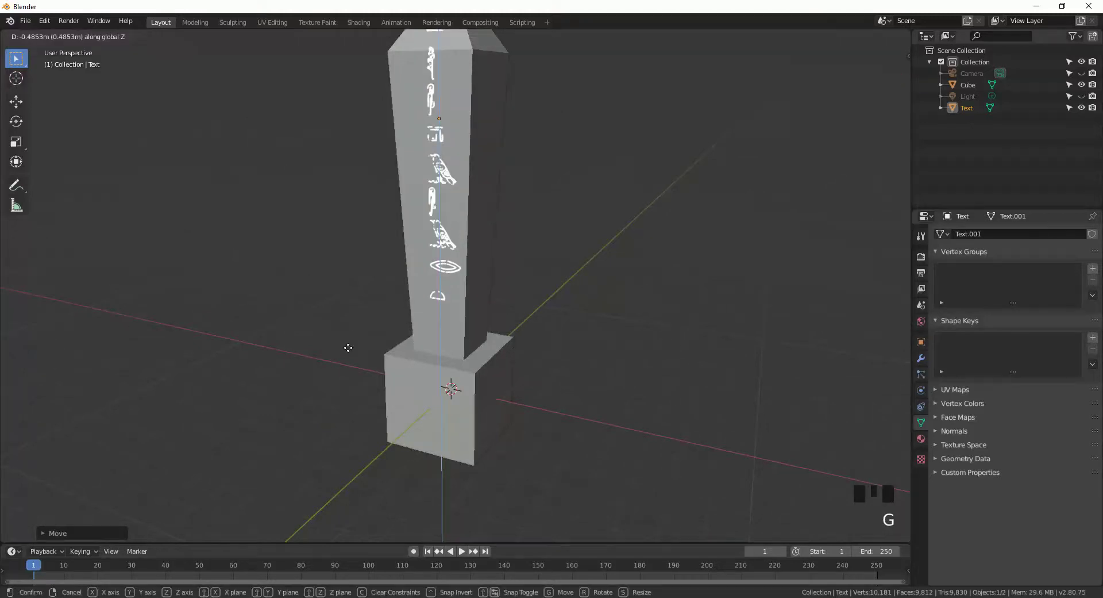
key("s")
left_click_drag(380, 302, 486, 293)
key("g")
left_click_drag(364, 323, 463, 305)
Step: Rotate the column to match the shaft and push it flat against the face, centred in front view
key("r")
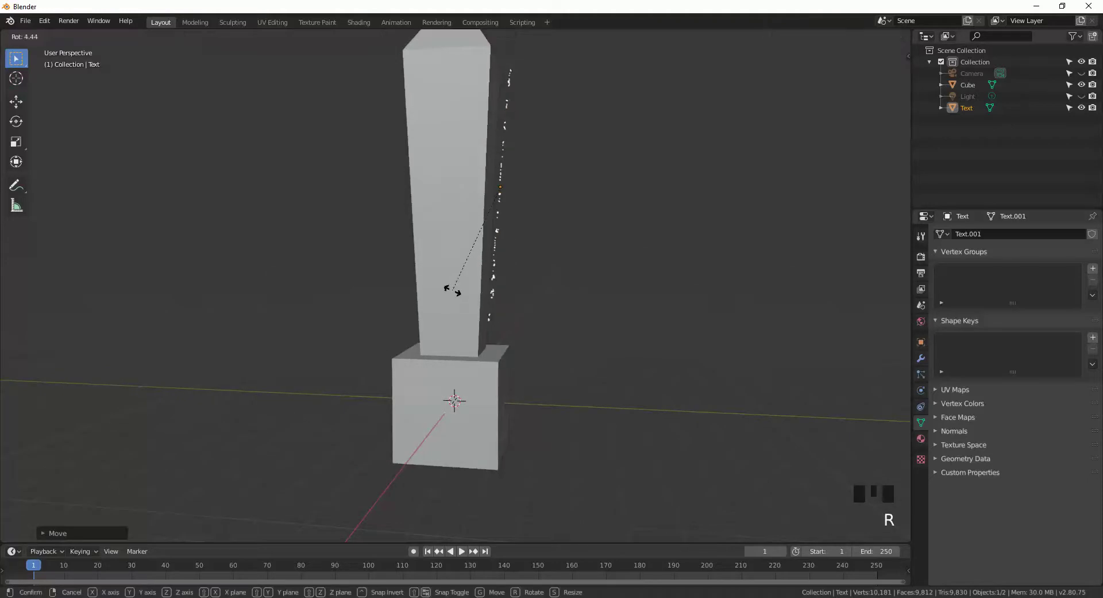
key("g")
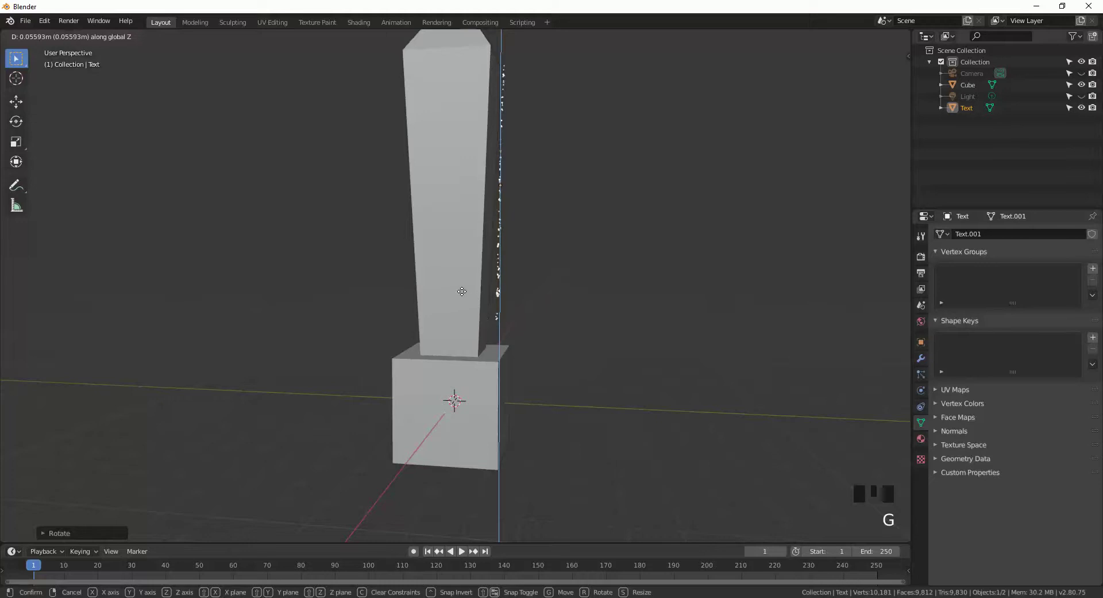
key("g")
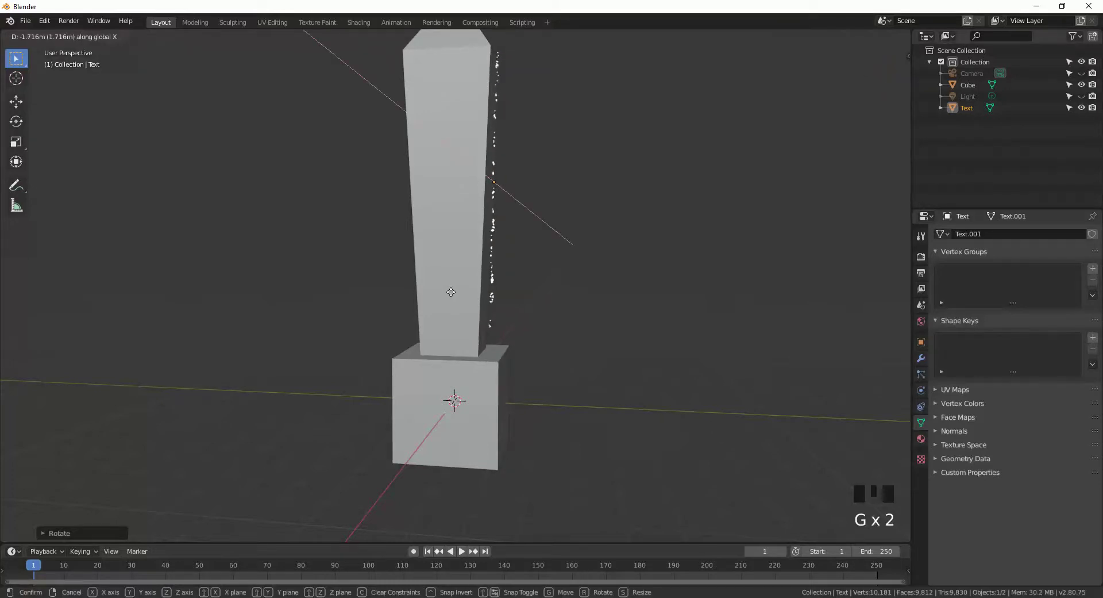
left_click_drag(592, 283, 445, 299)
key("KP_1")
key("g")
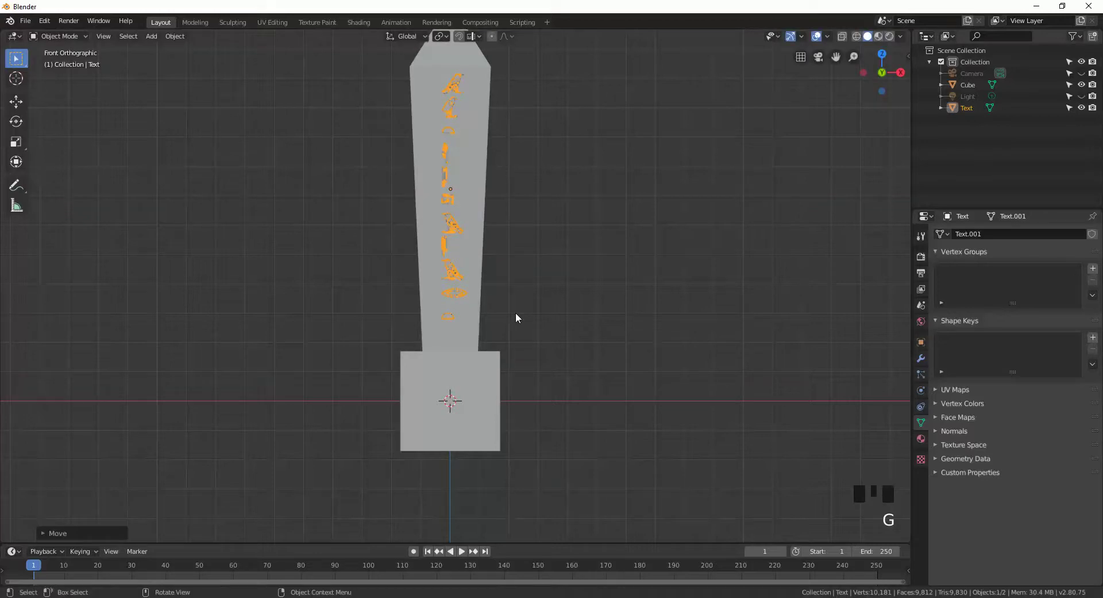
Step: Scale the glyph column to fit the shaft face and nudge it vertically into place
key("s")
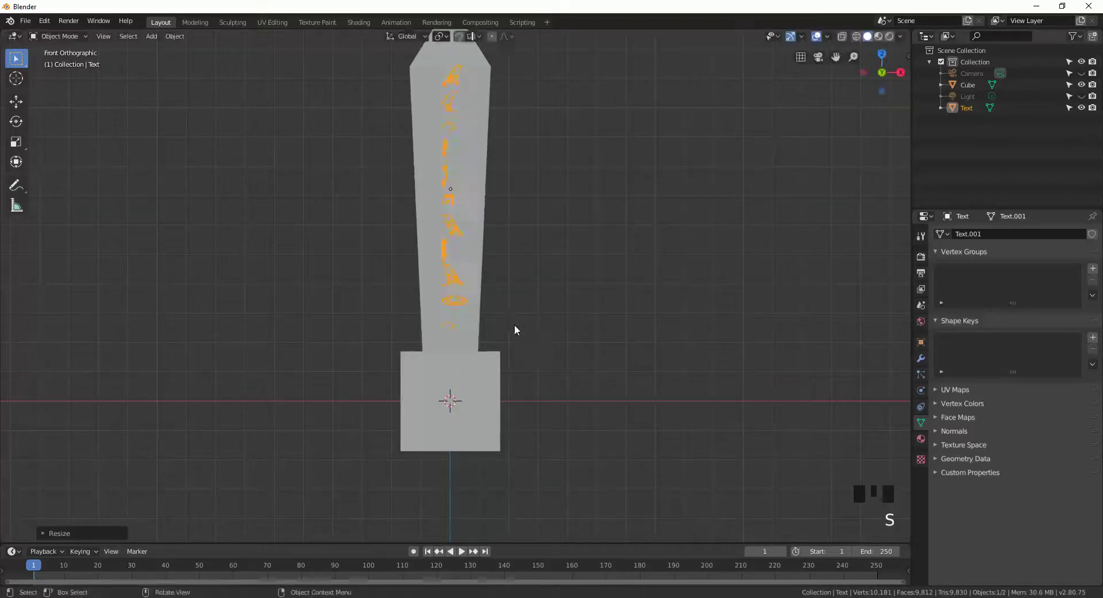
key("g")
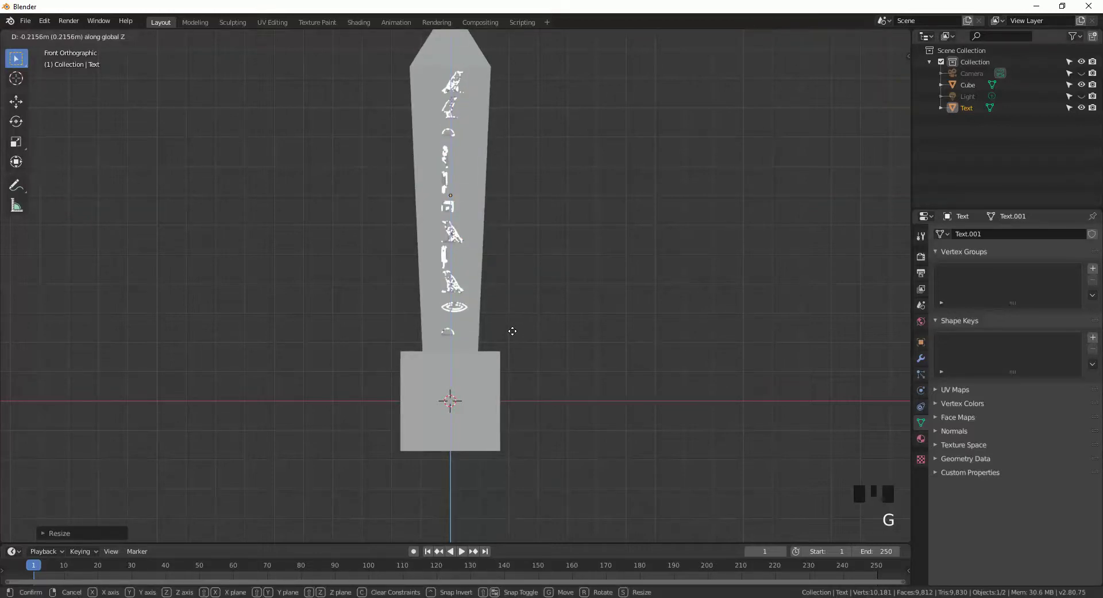
left_click_drag(552, 289, 486, 237)
Step: Select the obelisk with the text and apply Bool Tool Auto Boolean Difference
left_click(485, 237)
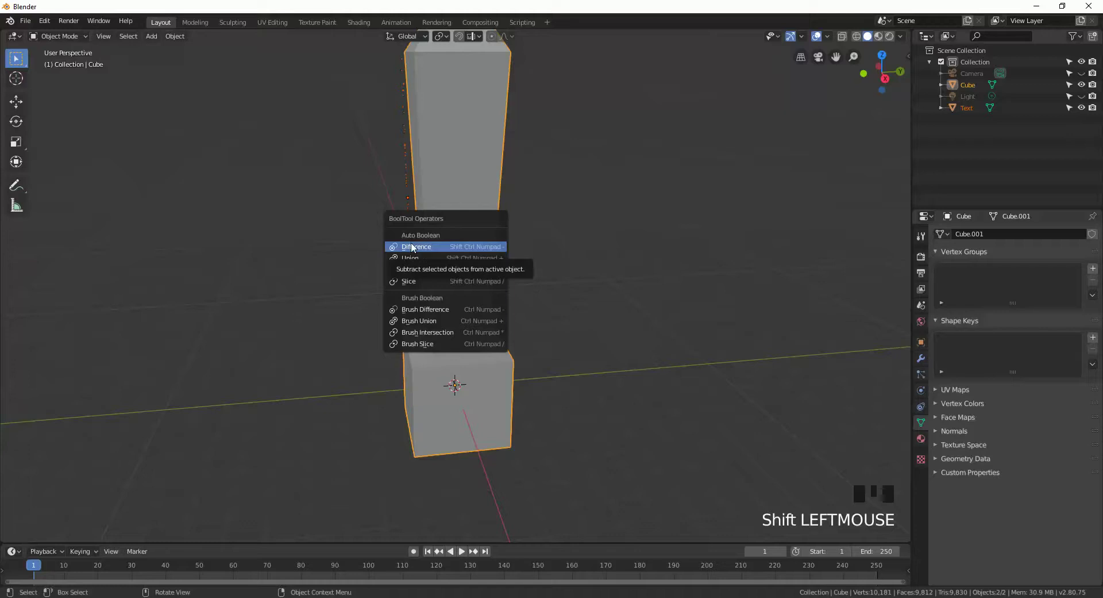
left_click_drag(174, 289, 462, 274)
left_click(462, 274)
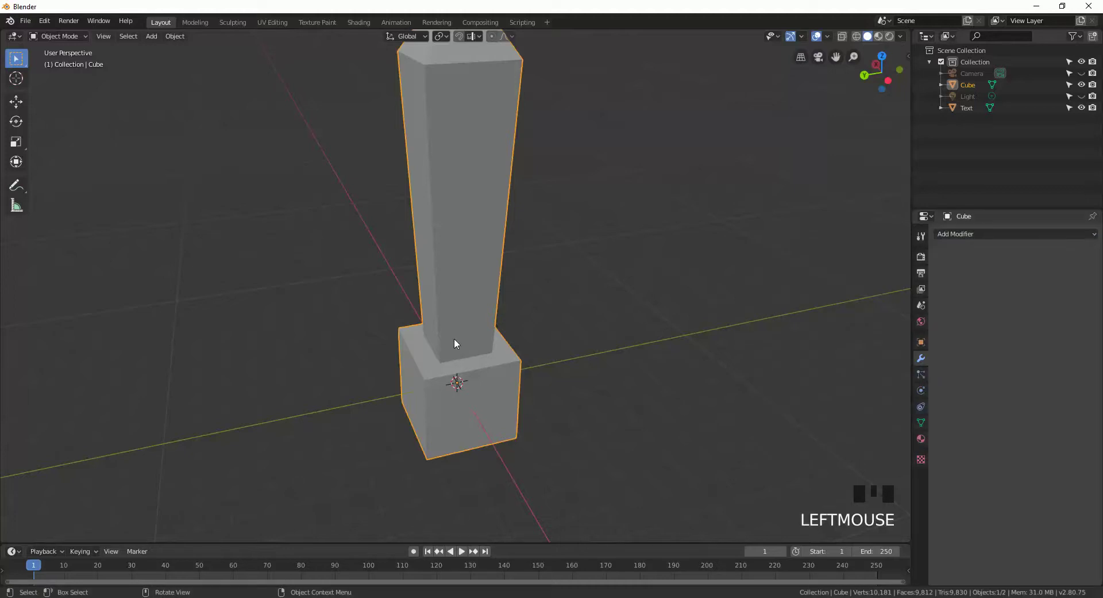
Step: Select the hieroglyph text instead of the obelisk and start moving it, viewing from the side
left_click_drag(604, 282, 487, 195)
left_click(487, 195)
key("g")
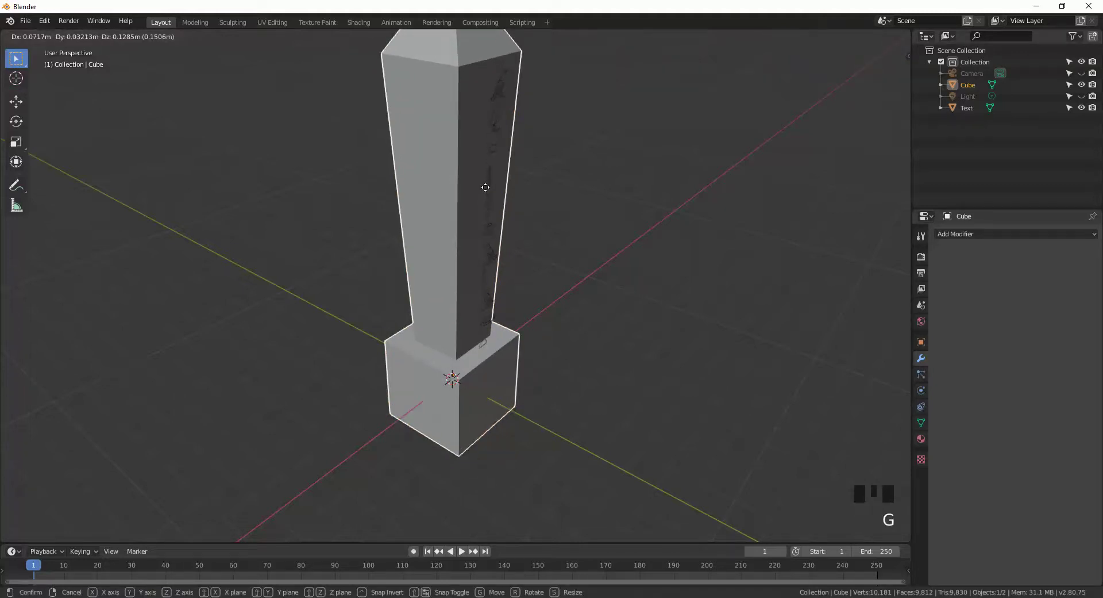
left_click(495, 209)
left_click(490, 212)
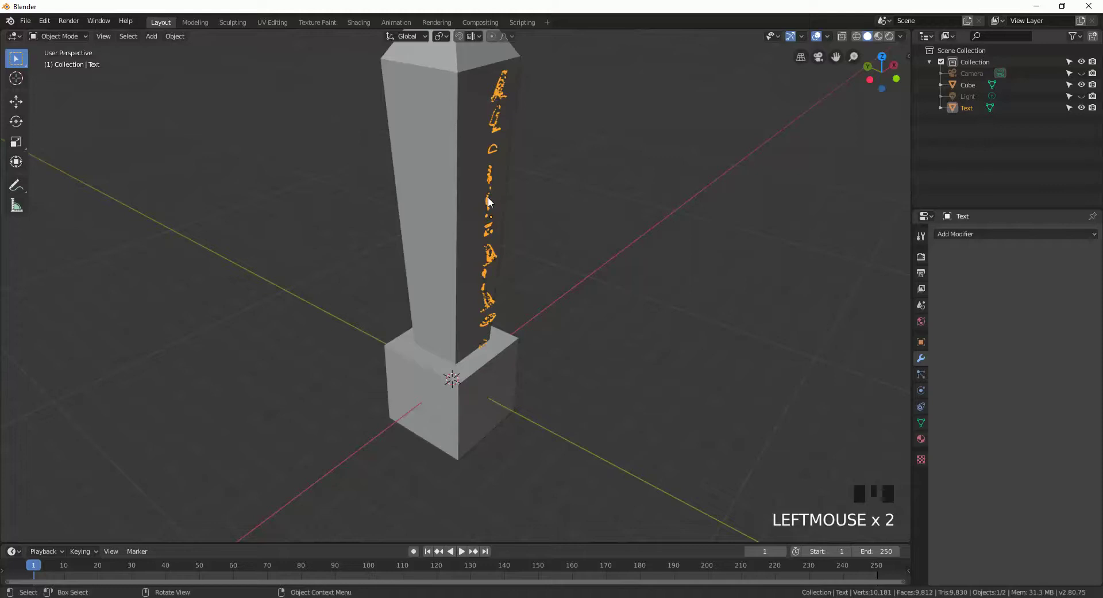
key("g")
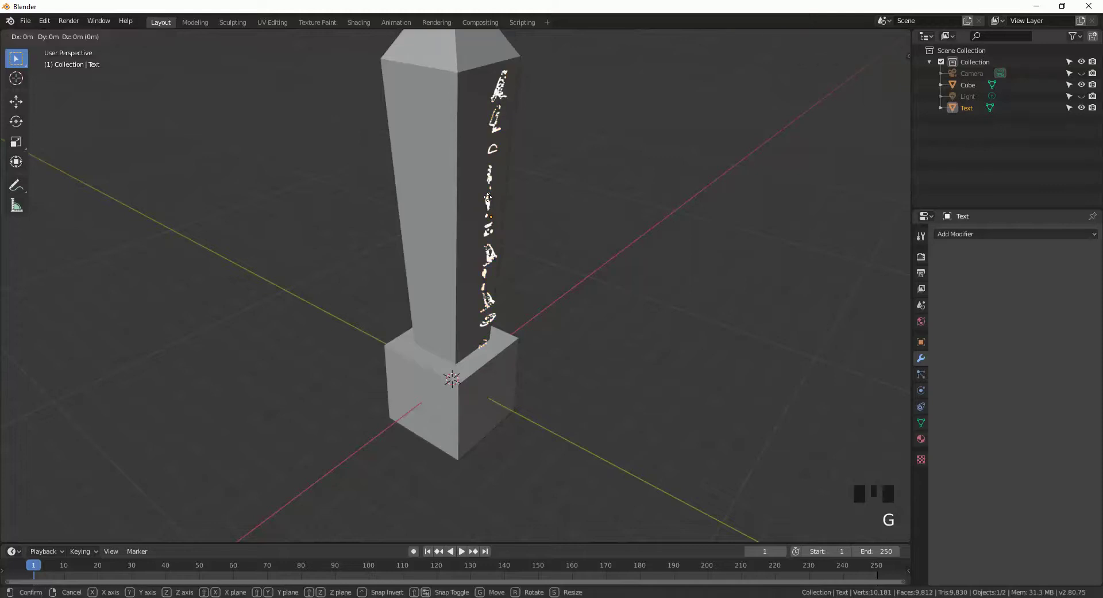
left_click_drag(447, 234, 483, 203)
scroll("up", 3)
Step: Rotate the text and slide it along Y toward the obelisk's side face
key("r")
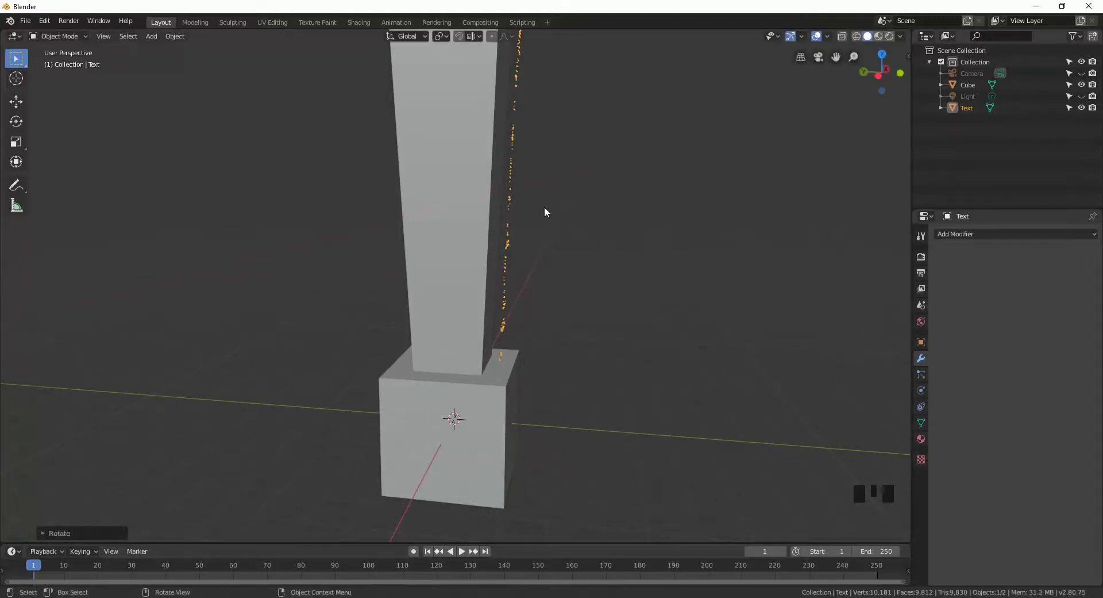
key("g")
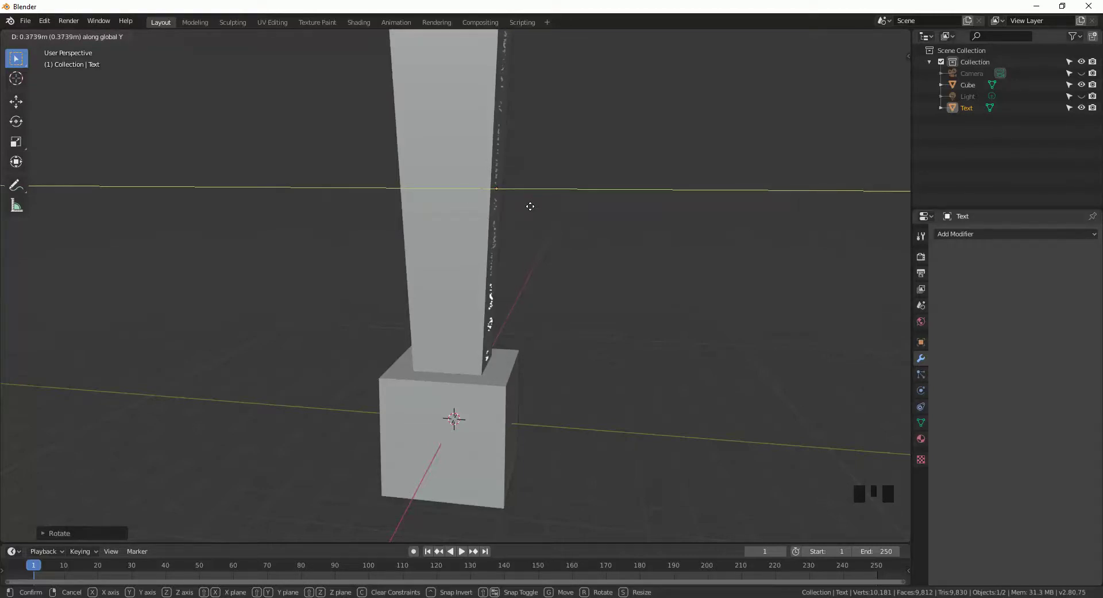
left_click_drag(570, 222, 458, 225)
scroll("down", 3)
left_click_drag(495, 226, 501, 227)
Step: Rotate the text about X and nudge it along Y flush against the face, confirming the position
key("r")
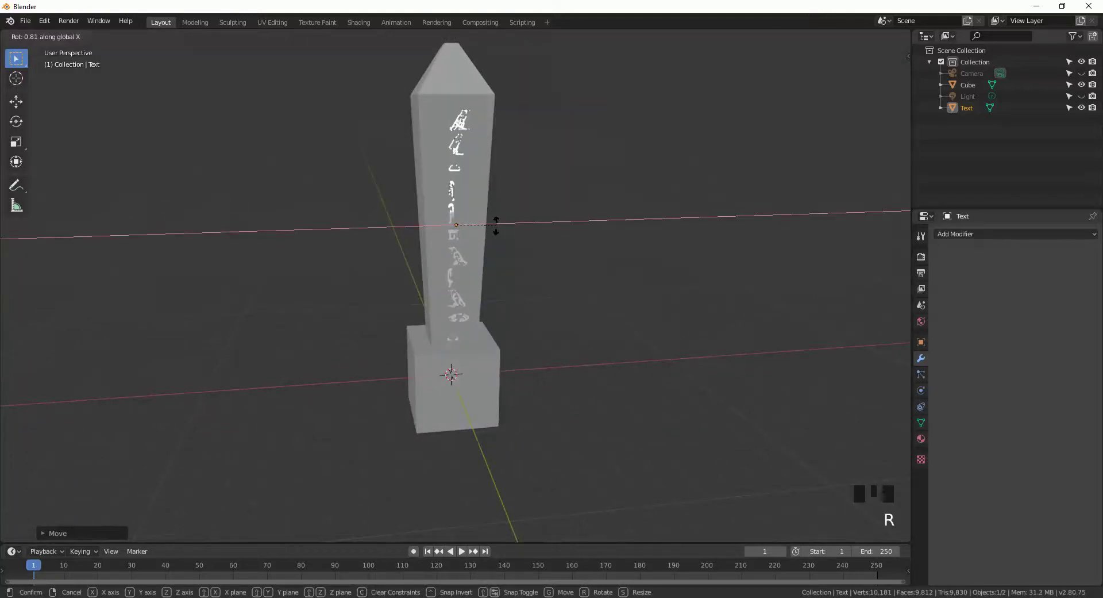
key("g")
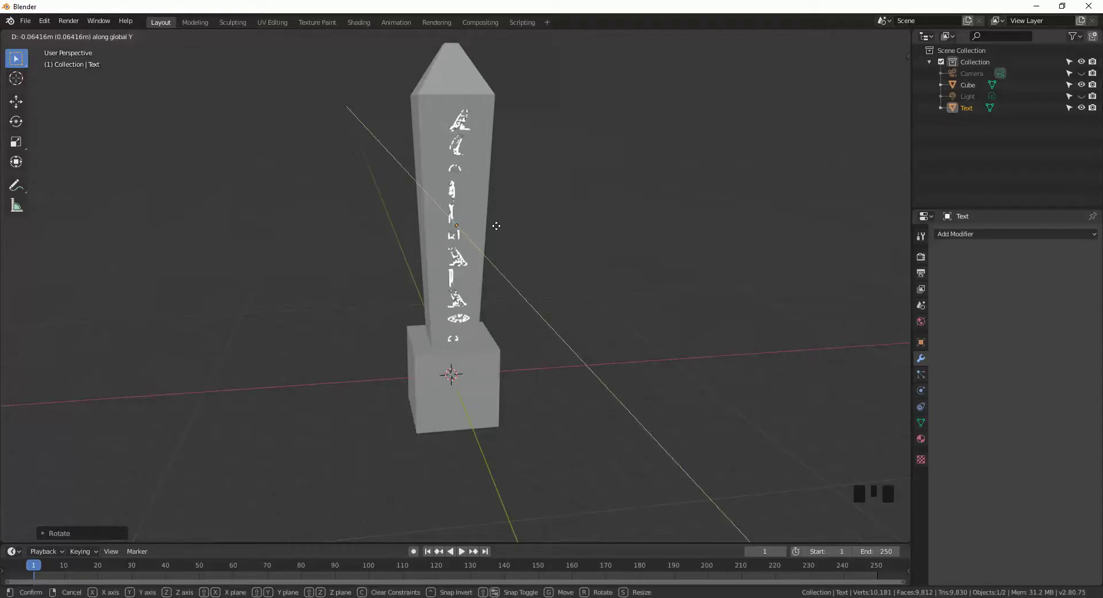
left_click_drag(379, 256, 328, 242)
scroll("up", 3)
left_click(318, 238)
left_click_drag(445, 248, 505, 97)
Step: Add the obelisk to the selection and join it with the text via Ctrl+J, inspecting the result
left_click(506, 97)
left_click(446, 128)
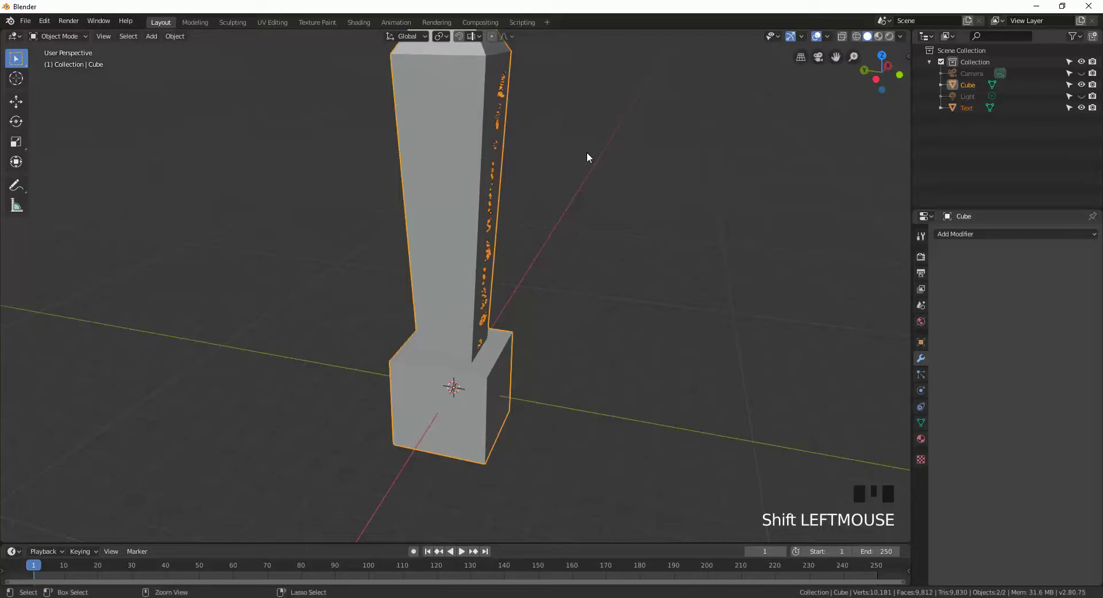
key("ctrl+j")
left_click_drag(594, 153, 486, 152)
scroll("up", 3)
middle_click(319, 247)
scroll("down", 3)
left_click_drag(334, 260, 342, 272)
Step: Undo the join and instead parent the text to the obelisk with Ctrl+P > Object
key("ctrl+z")
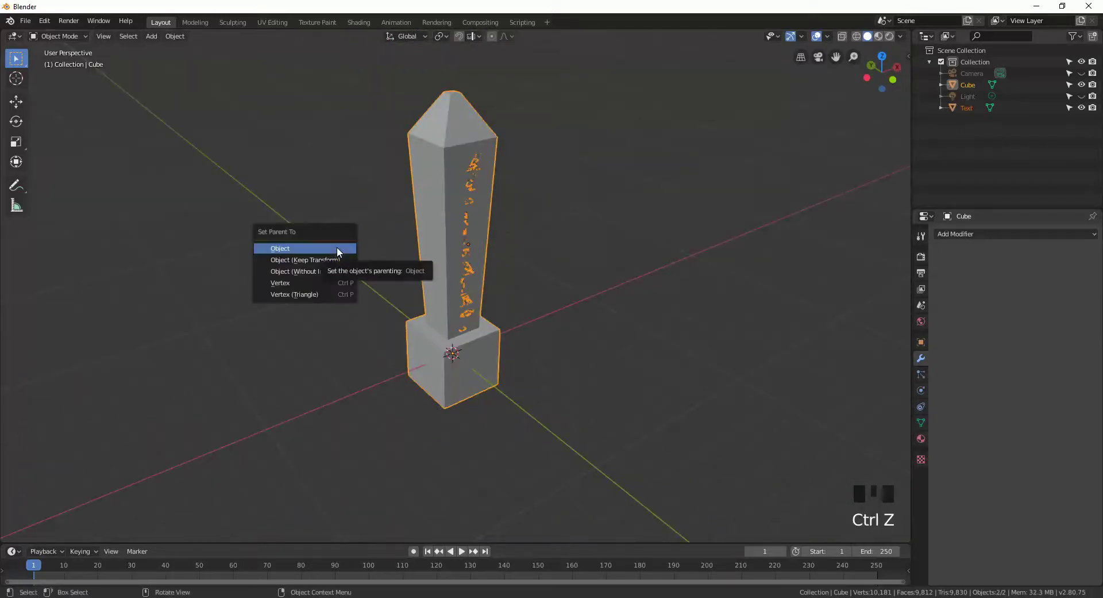
key("ctrl+p")
middle_click(586, 257)
left_click(525, 251)
Step: Select the hieroglyph text and create a new material for it
left_click(448, 169)
left_click(468, 198)
left_click(445, 173)
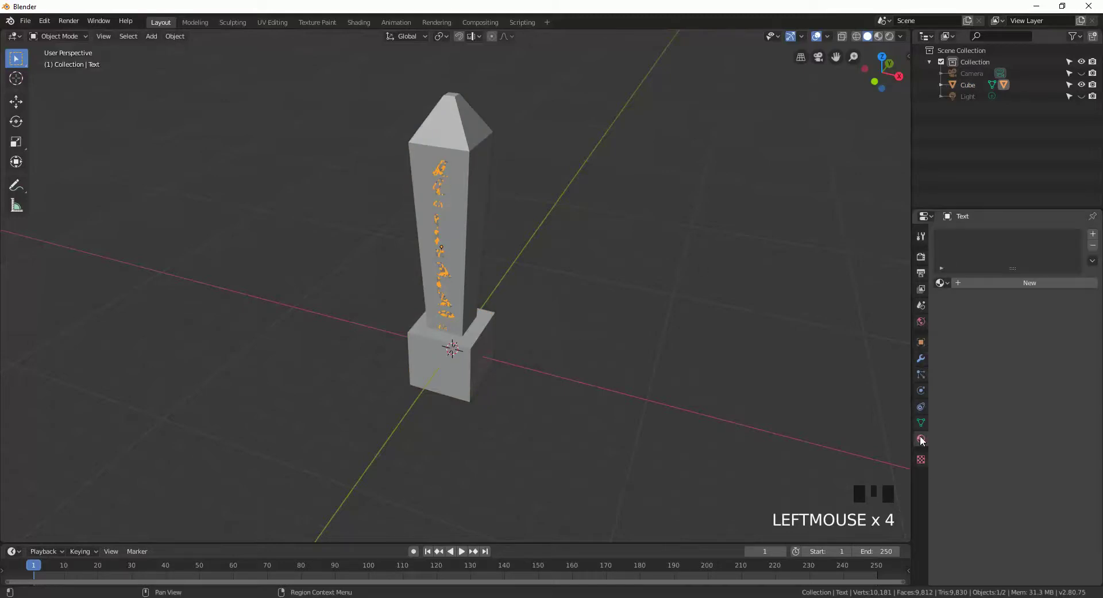
Step: Set the text material's surface to Emission with a pale-yellow colour
left_click(981, 287)
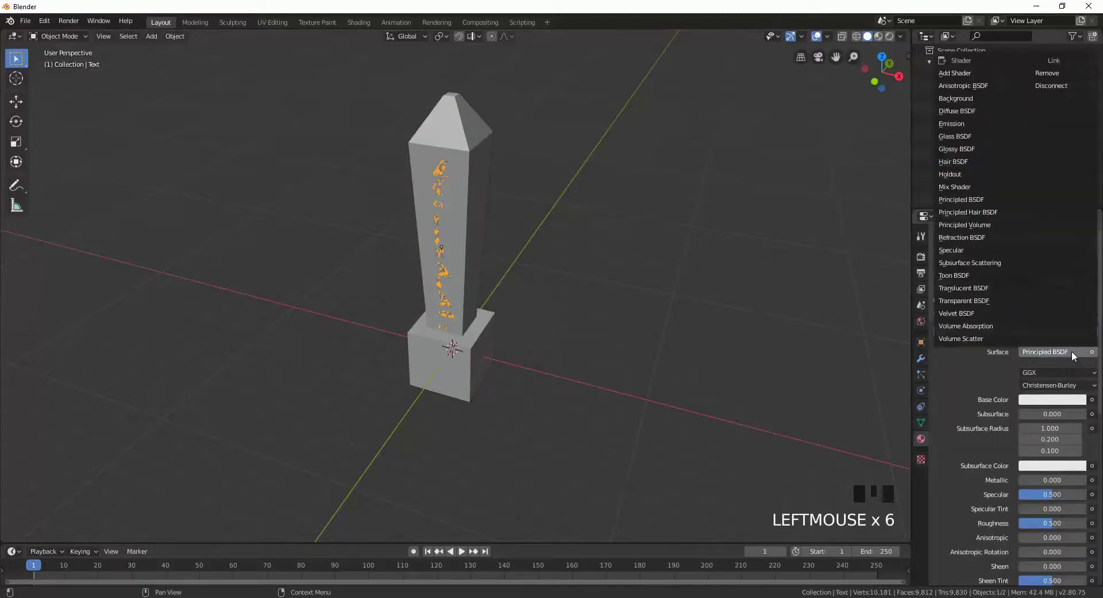
left_click_drag(968, 125, 1023, 252)
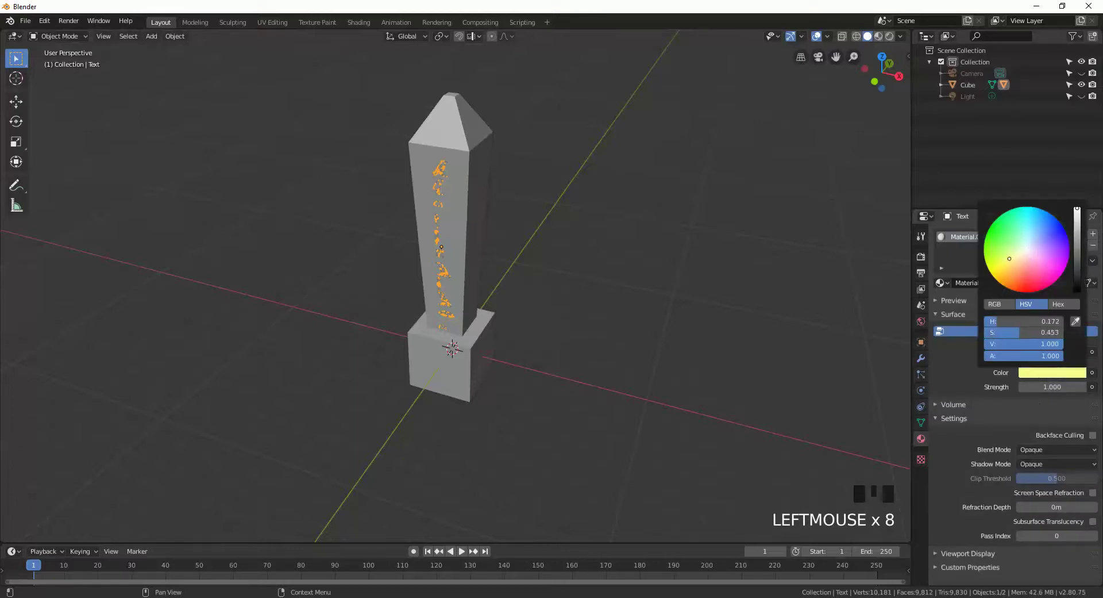
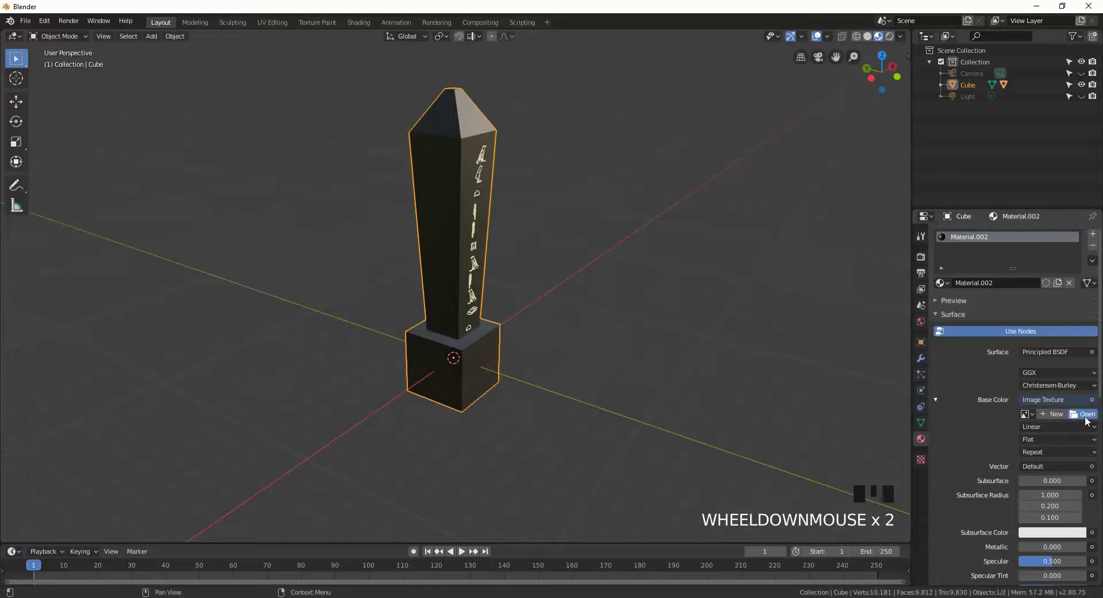
Step: Select the obelisk and bring up its modifier settings
left_click(1076, 65)
left_click_drag(500, 219, 464, 237)
left_click(453, 220)
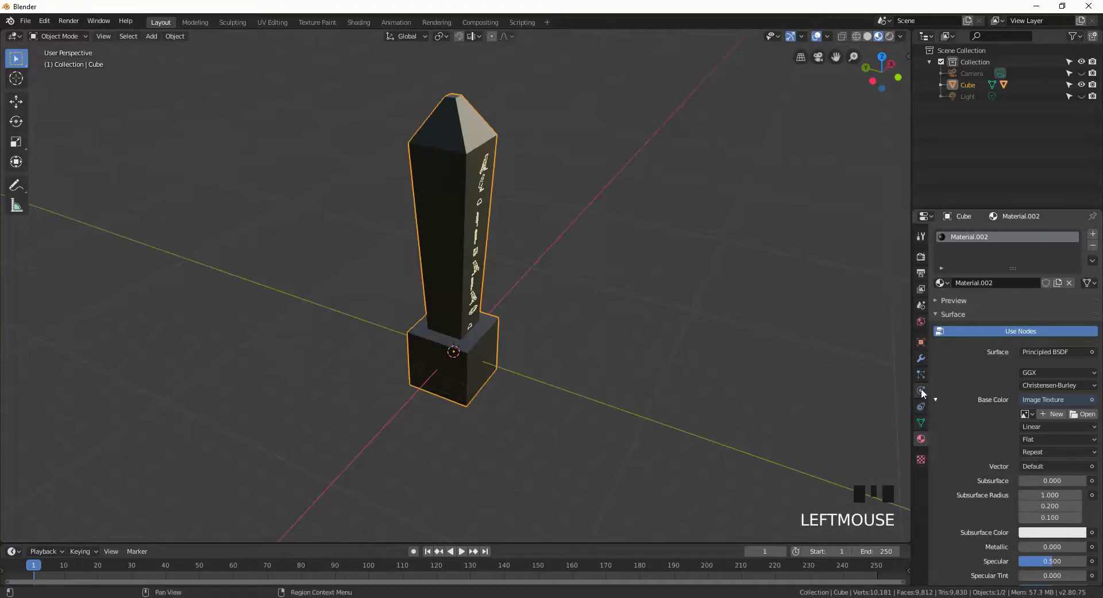
left_click(463, 175)
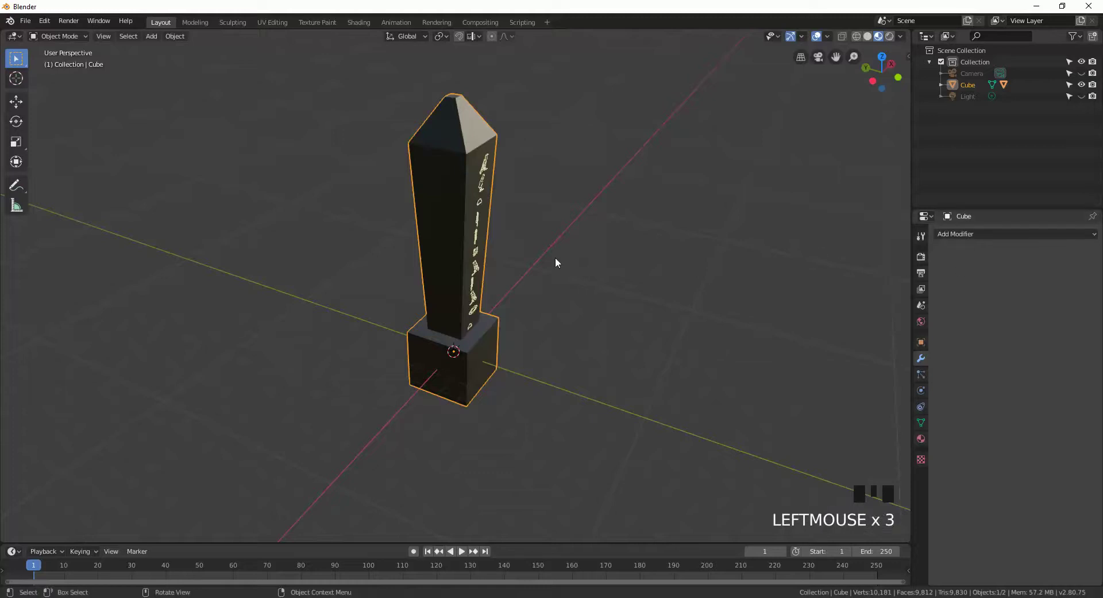
Step: Undo repeatedly with Ctrl+Z back past the material and parenting steps
key("ctrl+z")
key("ctrl+z")
key("ctrl+z")
key("ctrl+z")
key("ctrl+z")
key("ctrl+z")
key("ctrl+z")
left_click_drag(563, 193, 582, 109)
key("ctrl+z")
key("ctrl+z")
key("ctrl+z")
key("ctrl+z")
key("ctrl+z")
key("ctrl+z")
key("ctrl+z")
key("ctrl+z")
key("ctrl+z")
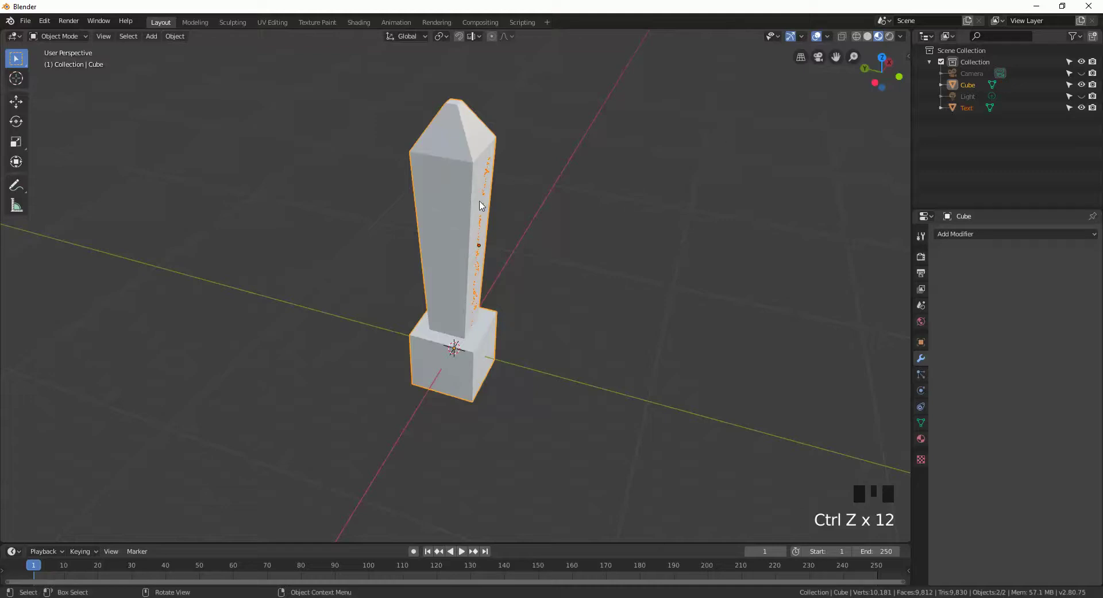
Step: Select the obelisk and add a Solidify modifier to it
left_click(975, 112)
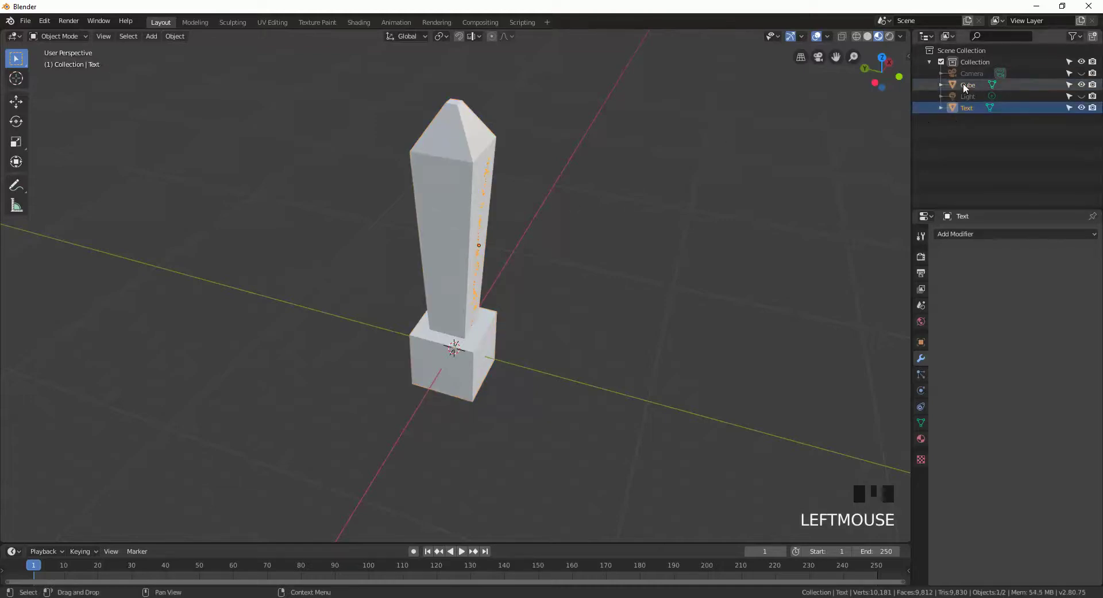
left_click(870, 97)
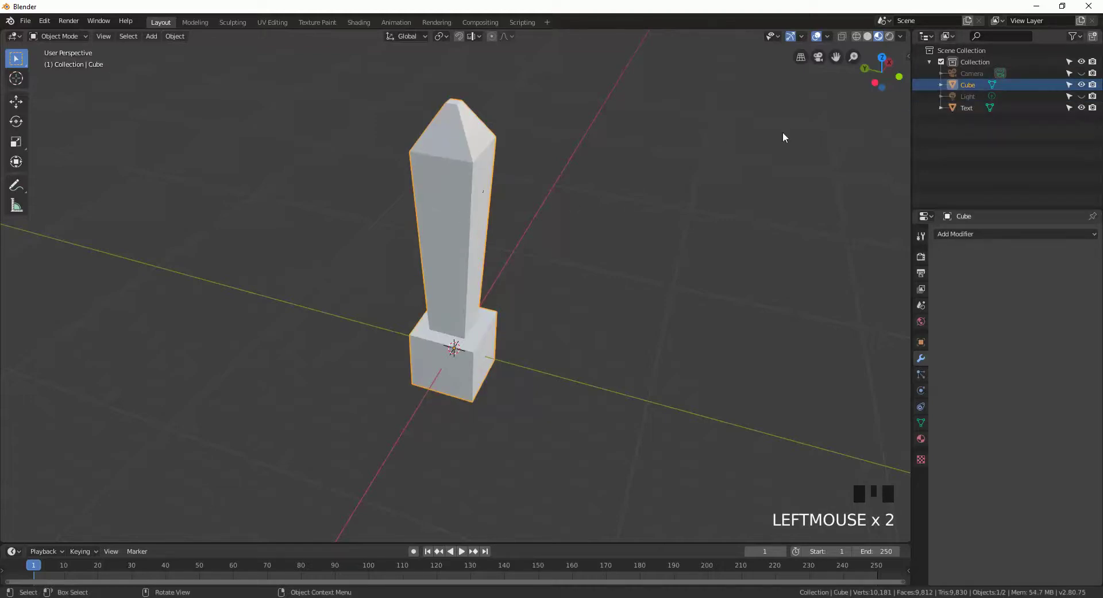
left_click(954, 114)
left_click_drag(502, 170, 450, 175)
left_click(450, 175)
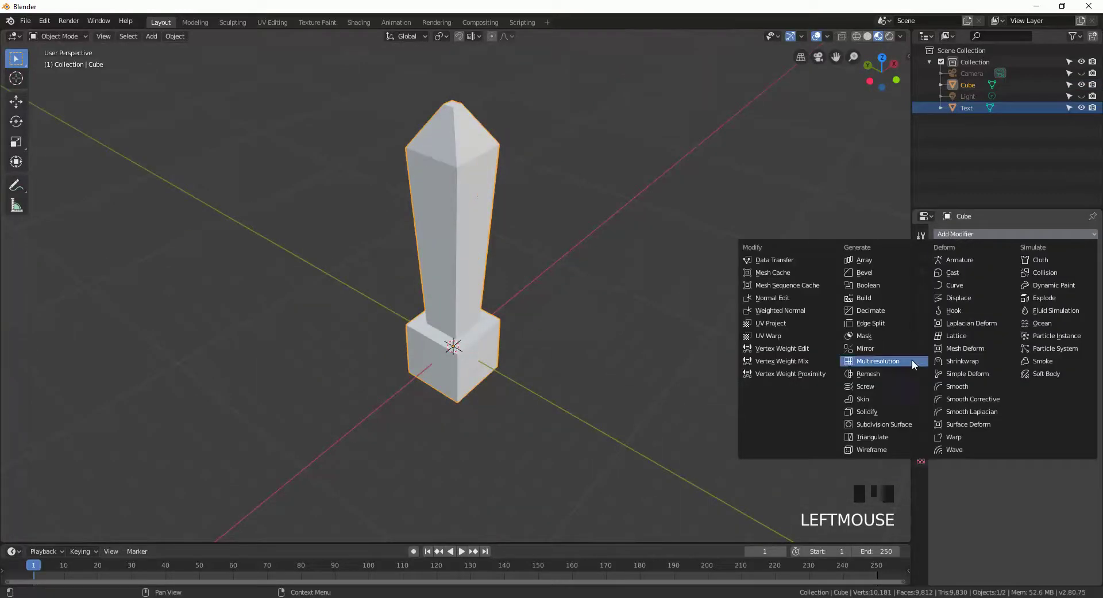
left_click_drag(883, 415, 736, 274)
Step: Switch to wireframe and drag the Solidify thickness to 0.34 m
key("shift+z")
scroll("up", 3)
left_click_drag(570, 186, 487, 266)
Step: Give the hieroglyph text a 0.03 m Solidify and move it along Y onto the obelisk face
left_click(486, 266)
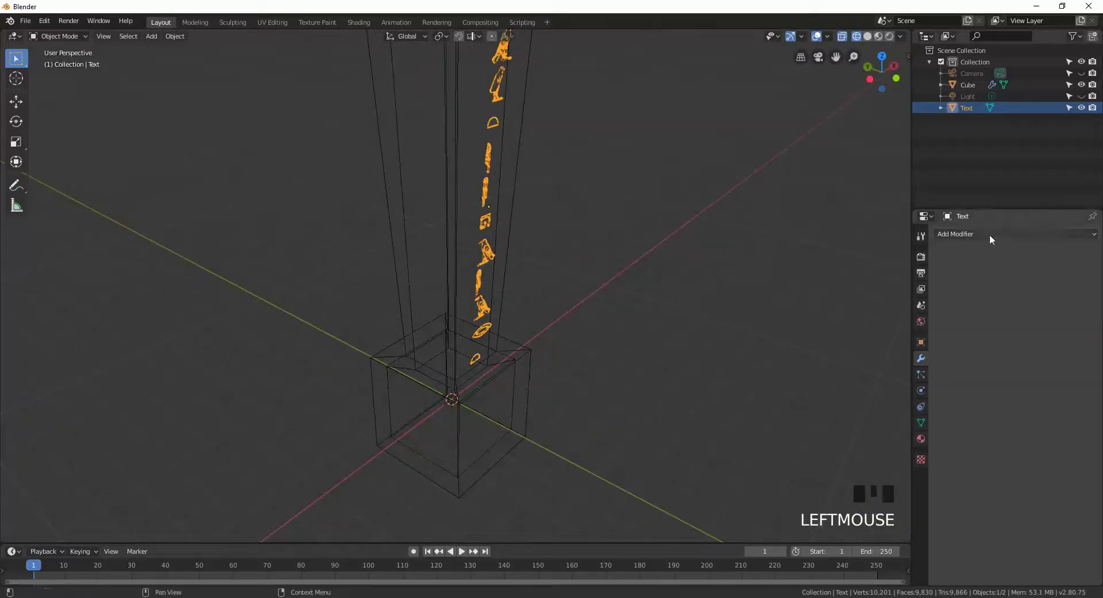
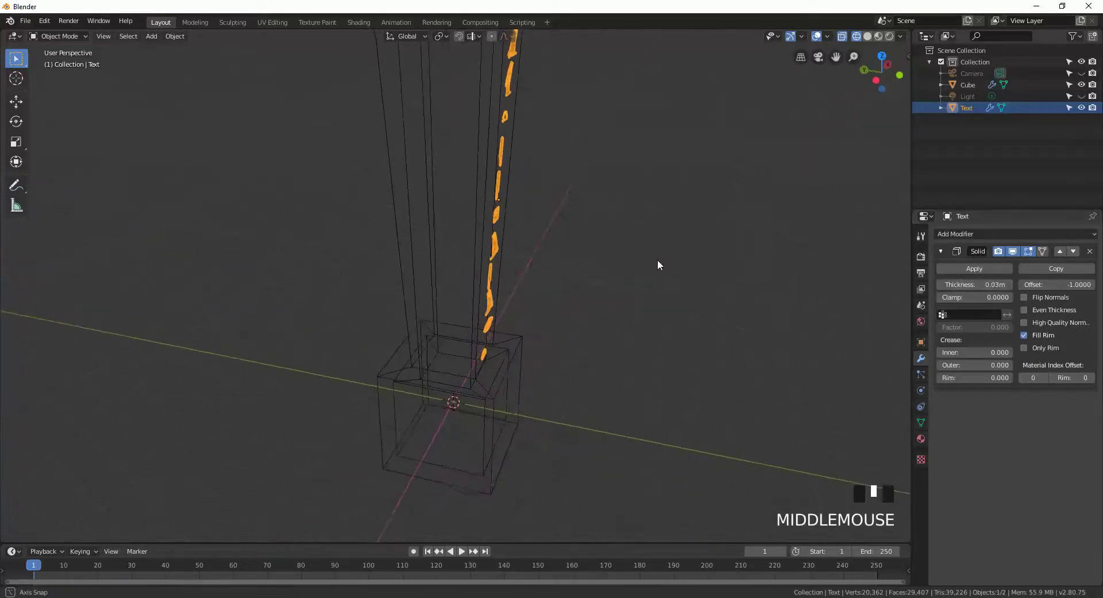
scroll("down", 3)
left_click_drag(650, 279, 512, 102)
key("g")
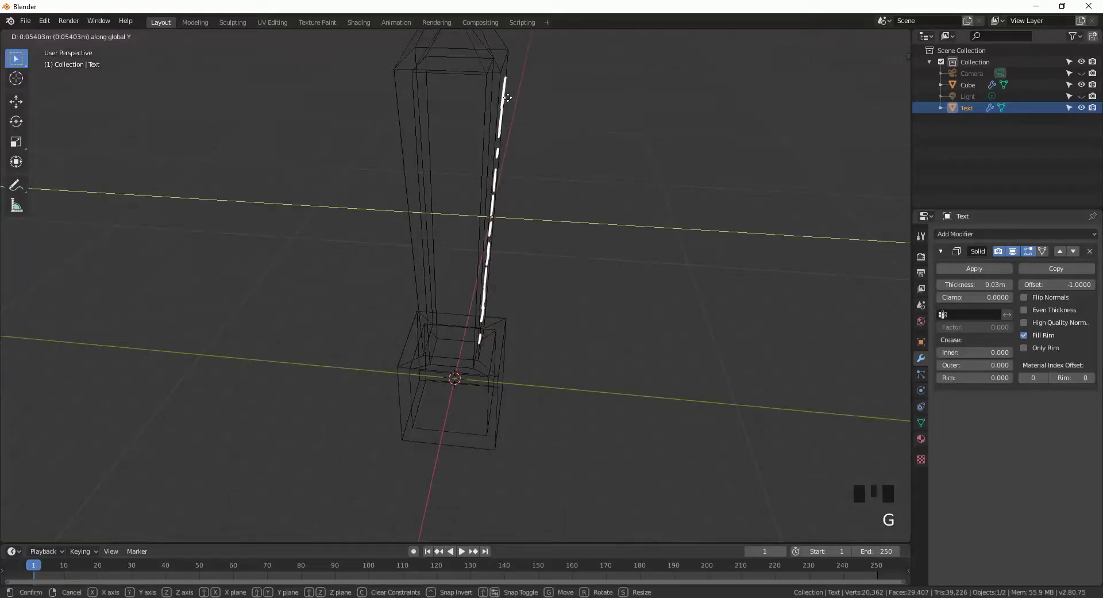
left_click_drag(510, 101, 543, 144)
scroll("up", 3)
Step: In Edit Mode, tilt the glyphs to sit along the shaft, then return to Object Mode
left_click_drag(570, 176, 222, 269)
key("Tab")
middle_click(282, 265)
scroll("down", 3)
key("shift+z")
key("r")
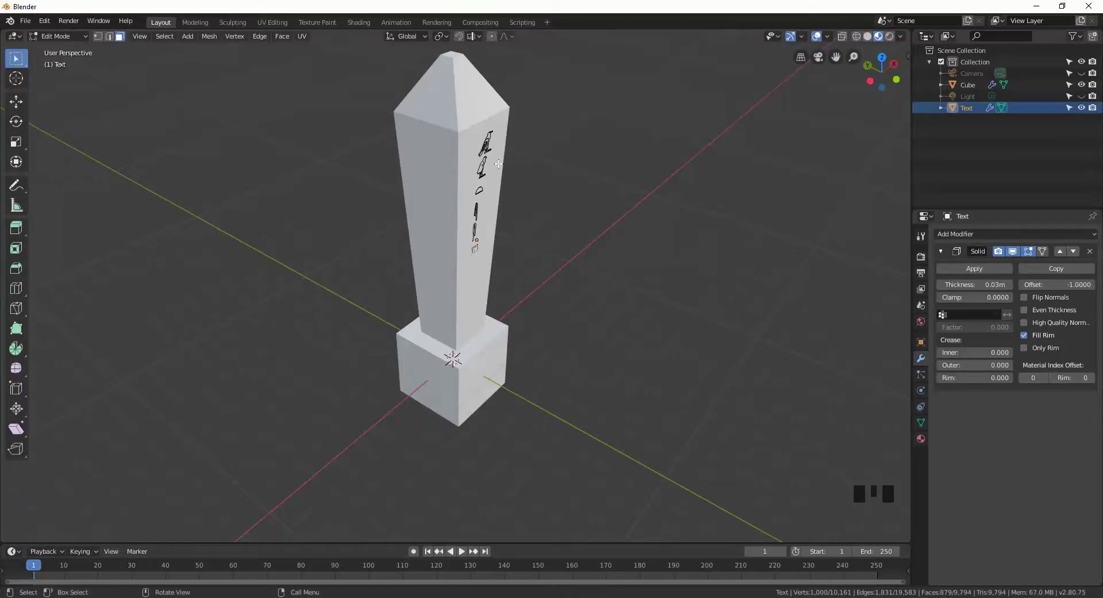
key("Tab")
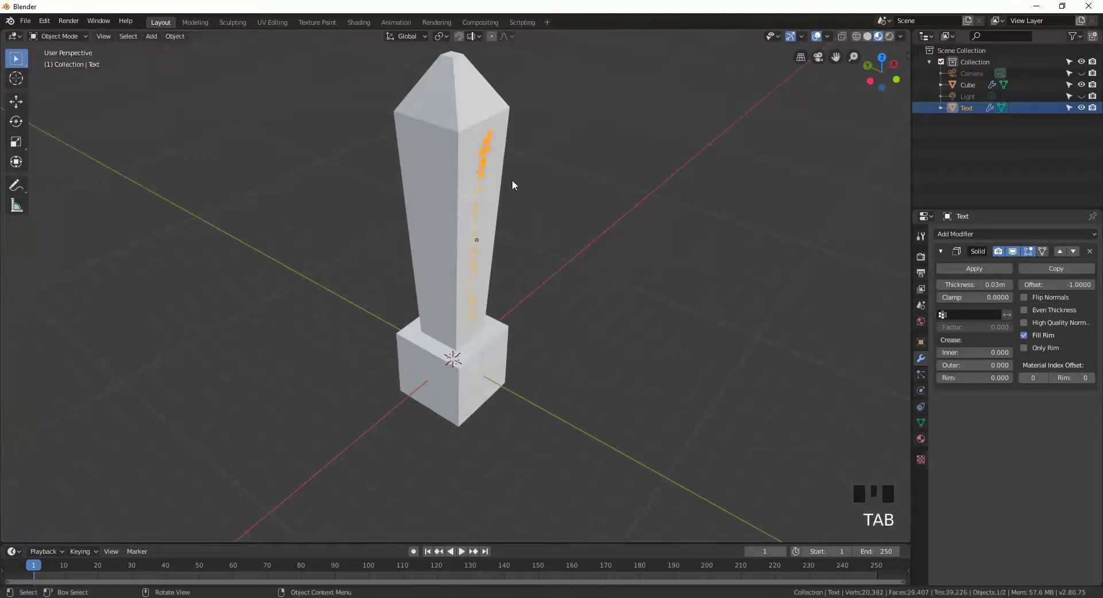
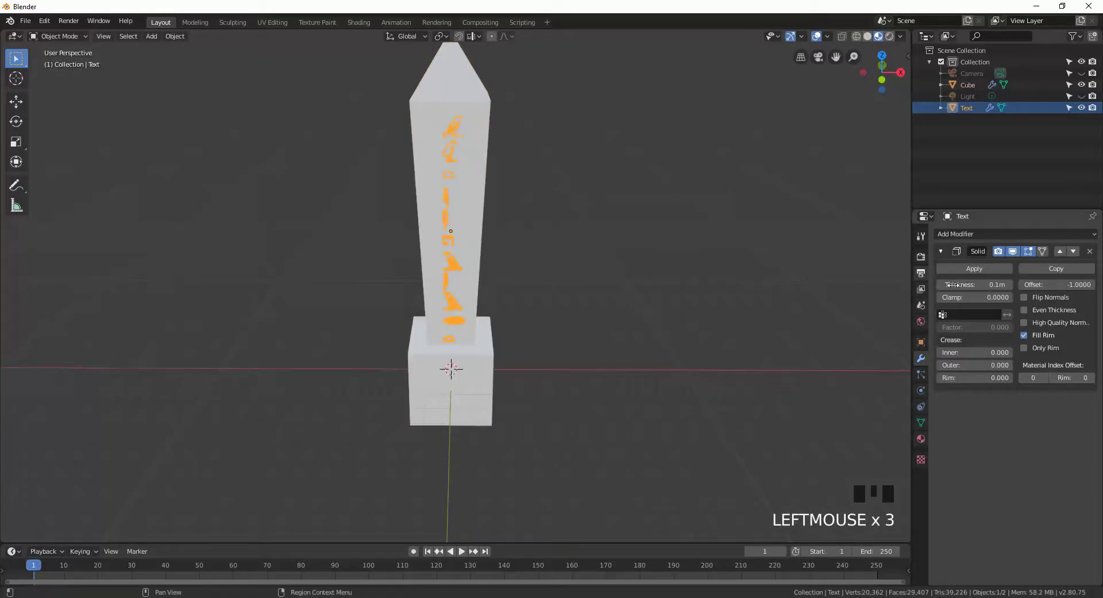
Step: Set the text material to Emission at strength 3.7 with a pale-yellow colour
left_click(1028, 293)
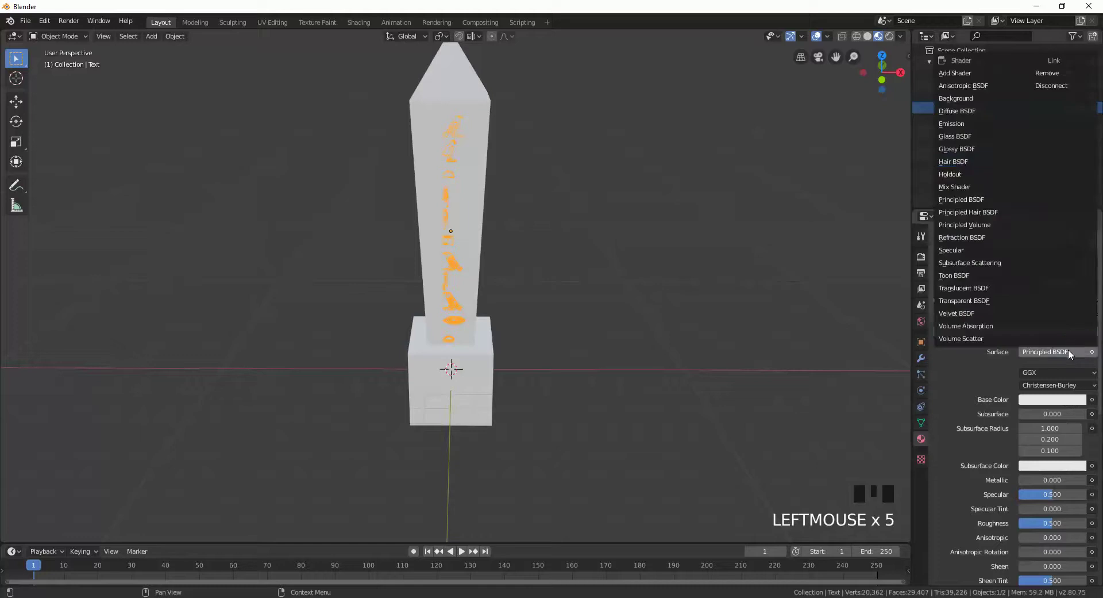
left_click_drag(975, 130, 975, 403)
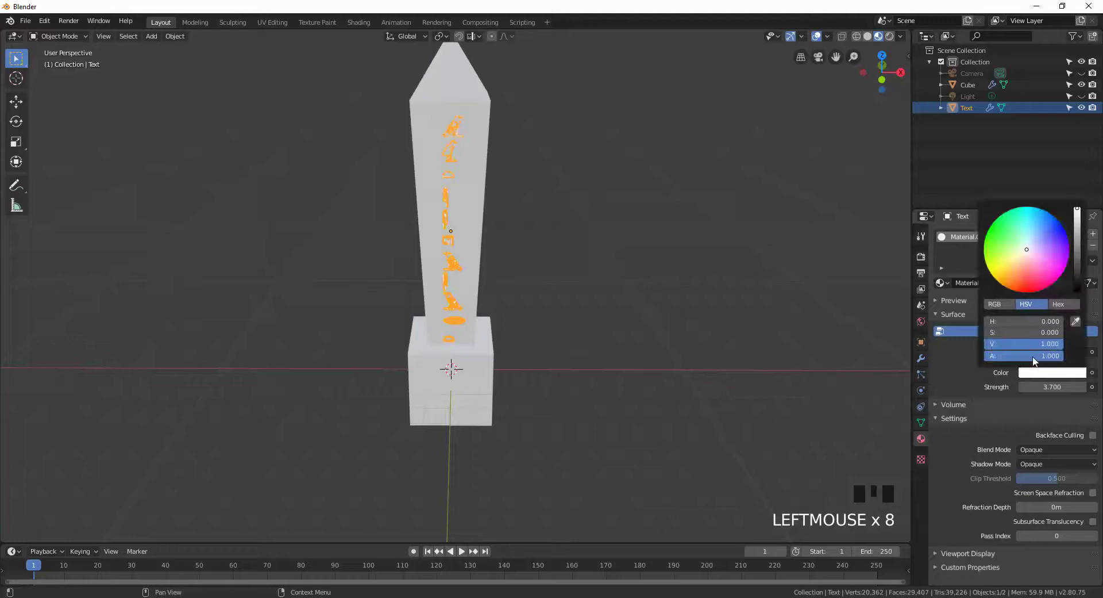
left_click(1015, 266)
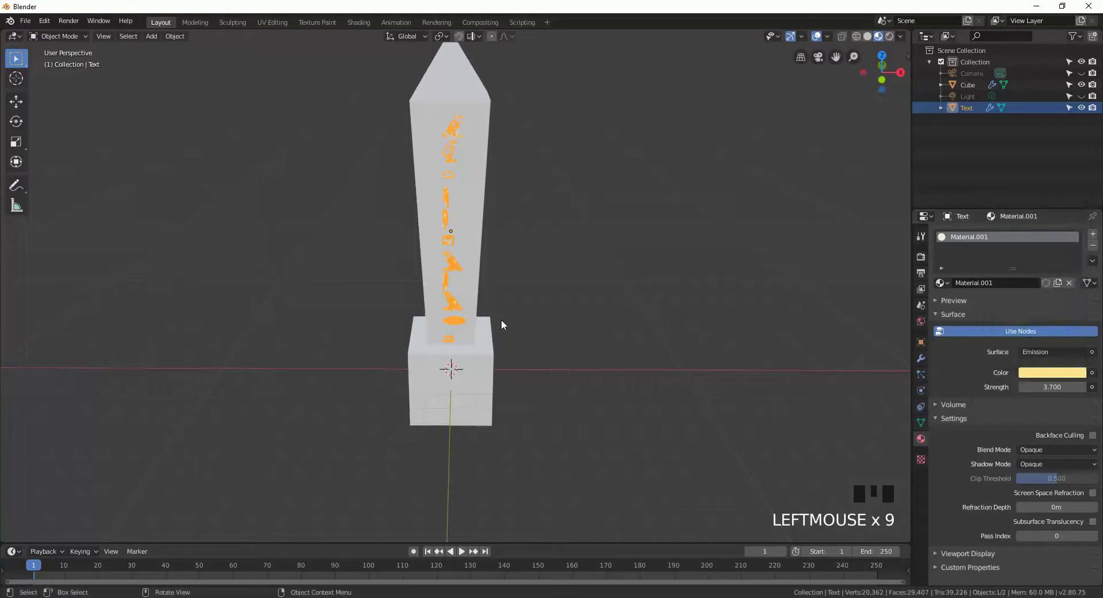